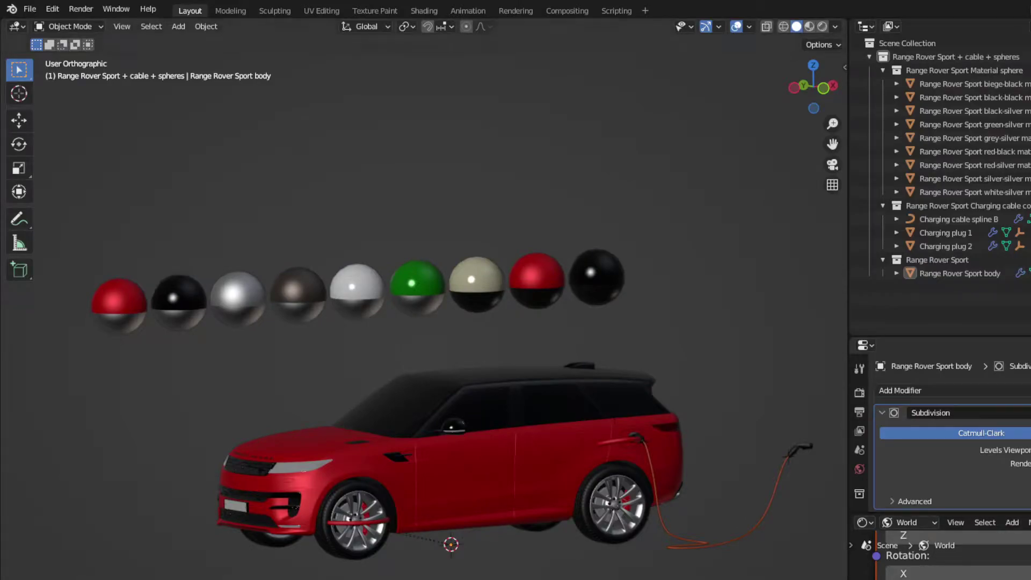
Step: Select the Range Rover body and frame the car closer in the viewport
click(559, 472)
middle_click(527, 456)
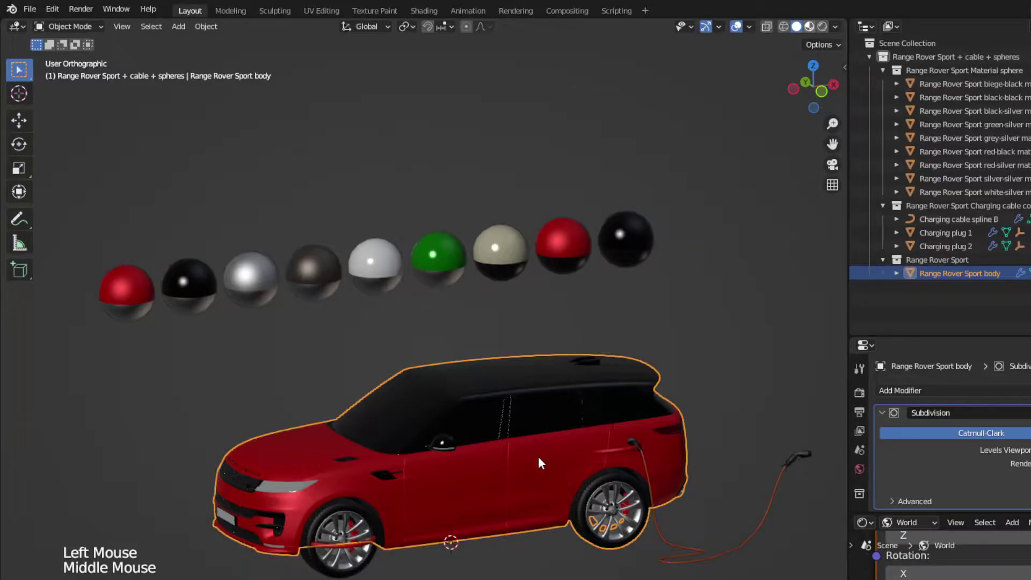
click(500, 457)
middle_click(453, 471)
scroll(up, 3)
Step: Rotate the front wheel rig control with R, cancelling once and redoing it
click(416, 552)
middle_click(490, 490)
key(r)
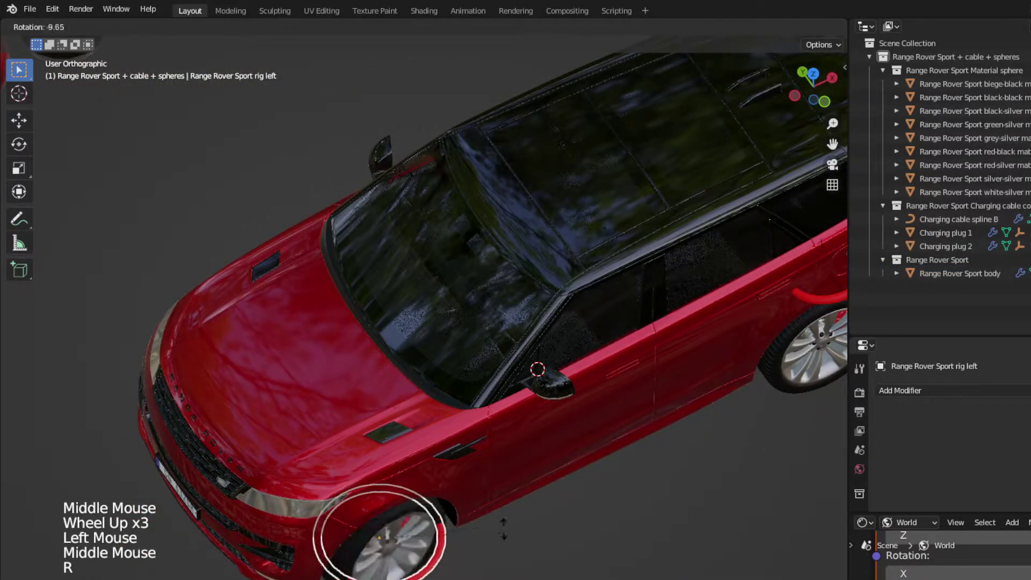
right_click(471, 518)
middle_click(491, 567)
scroll(down, 3)
scroll(up, 3)
key(r)
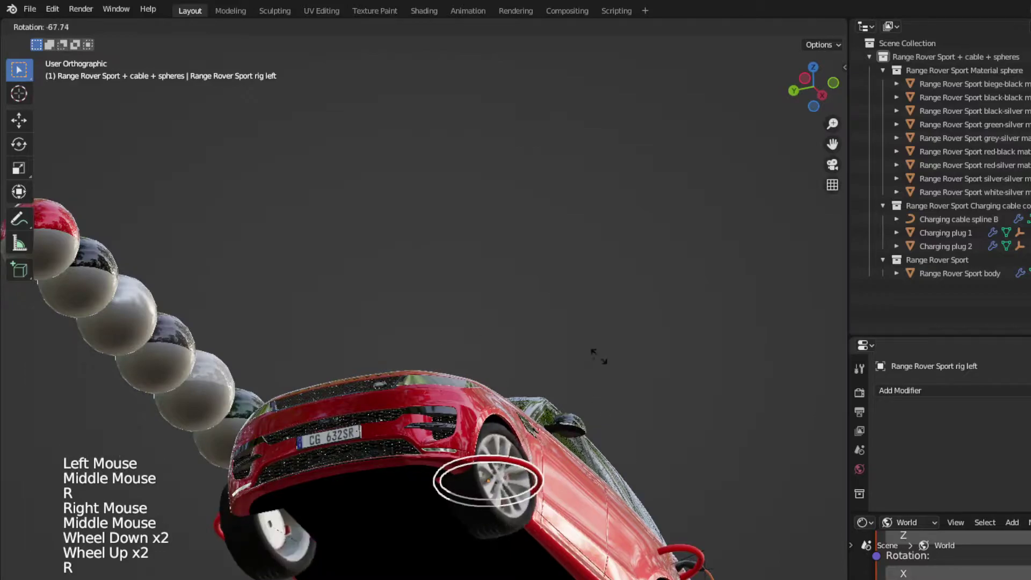
middle_click(597, 366)
key(r)
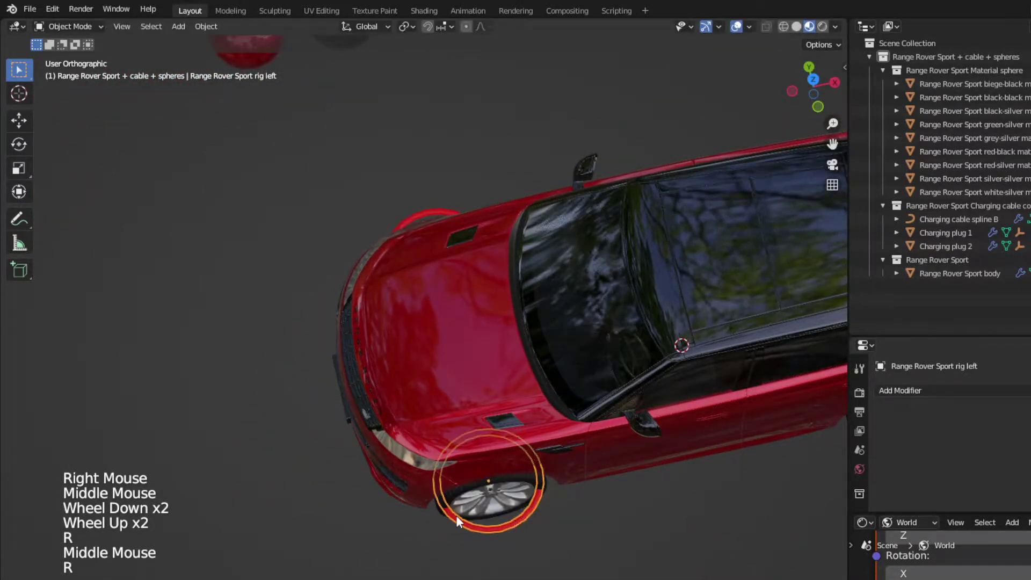
scroll(down, 3)
scroll(up, 3)
Step: Select the charging flap control and collapse the material sphere and charging cable collections
click(586, 501)
scroll(up, 3)
key(r)
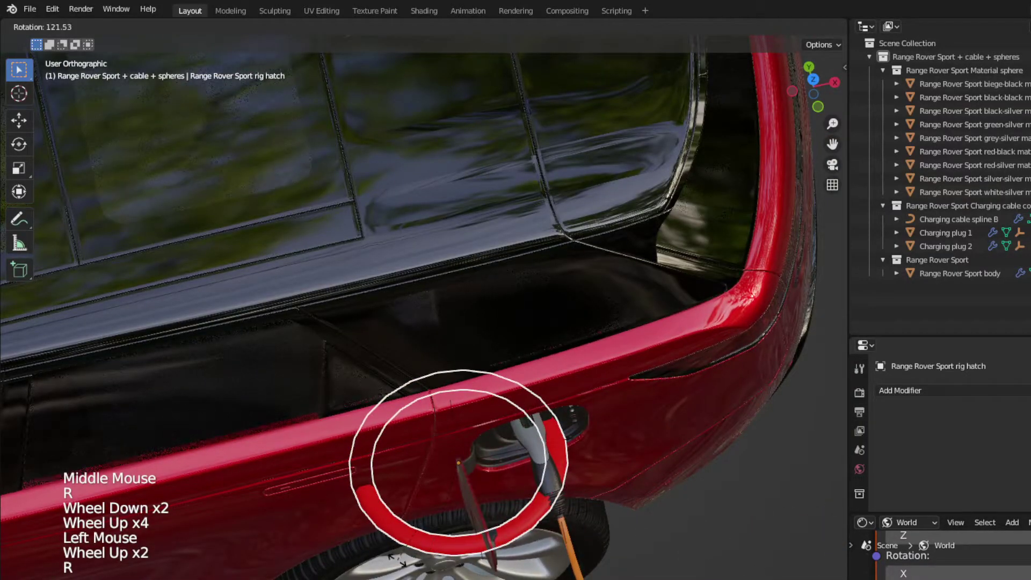
middle_click(640, 530)
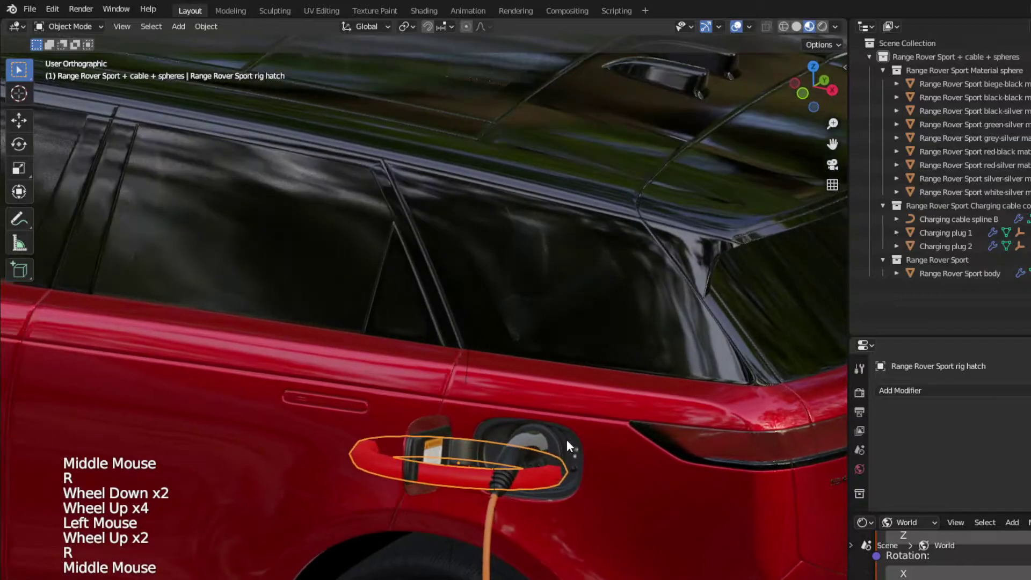
click(885, 70)
click(888, 86)
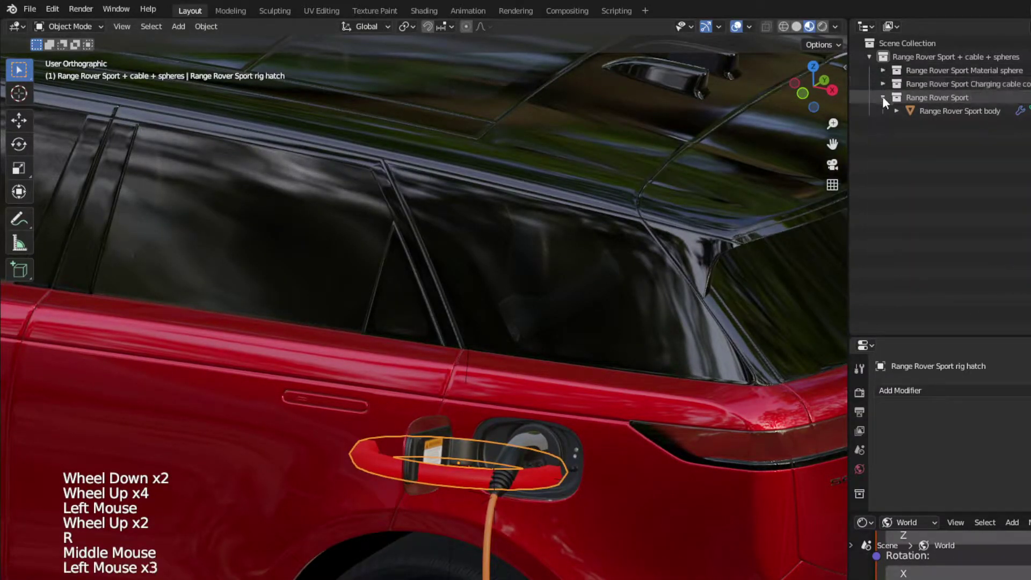
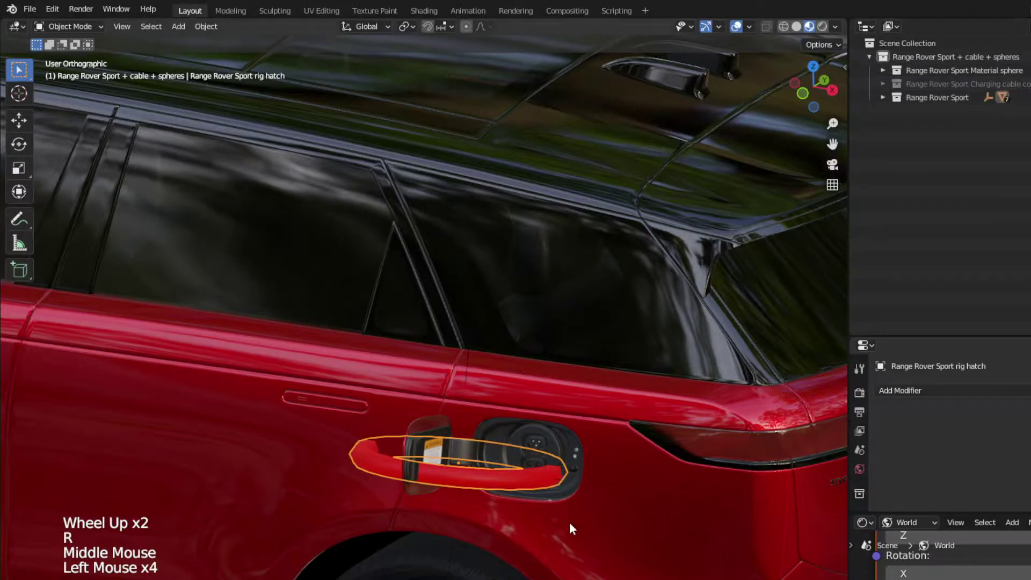
Step: Rotate the hatch rig to close the charging flap over the rear-flank port and check it
scroll(up, 3)
middle_click(605, 459)
scroll(up, 3)
scroll(up, 3)
middle_click(594, 459)
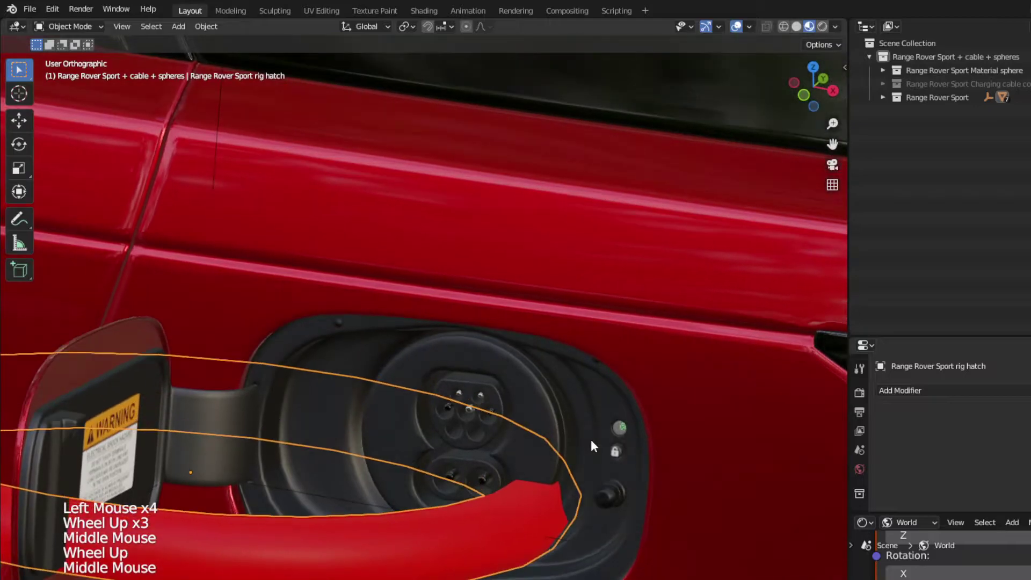
scroll(down, 3)
middle_click(487, 436)
scroll(down, 3)
scroll(up, 3)
middle_click(461, 449)
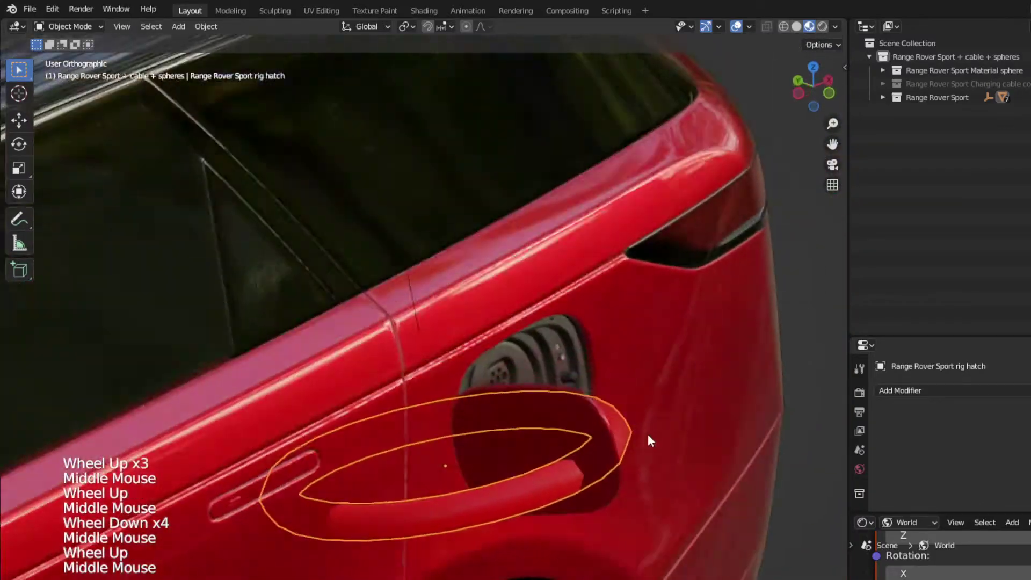
key(r)
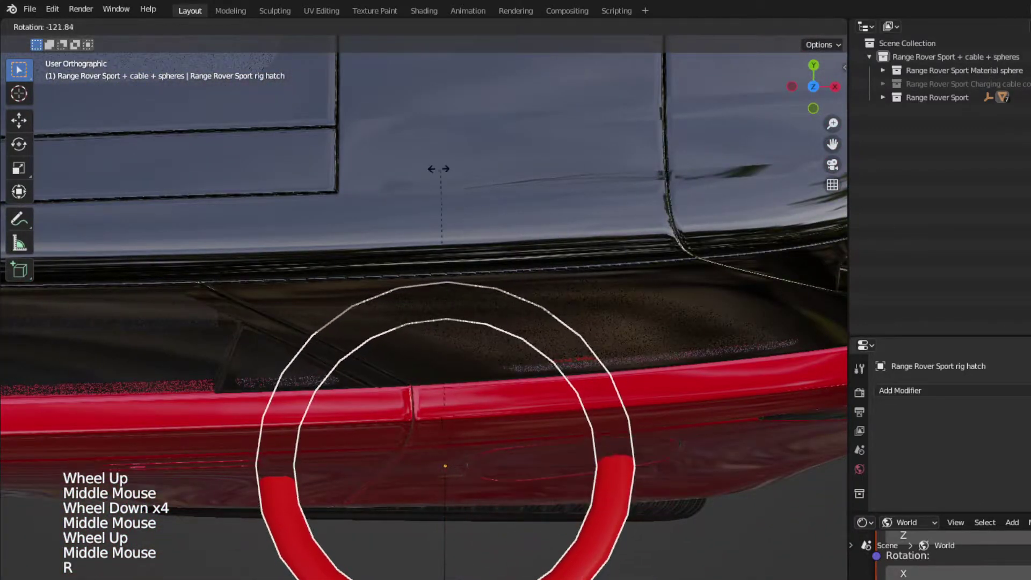
scroll(down, 3)
middle_click(568, 524)
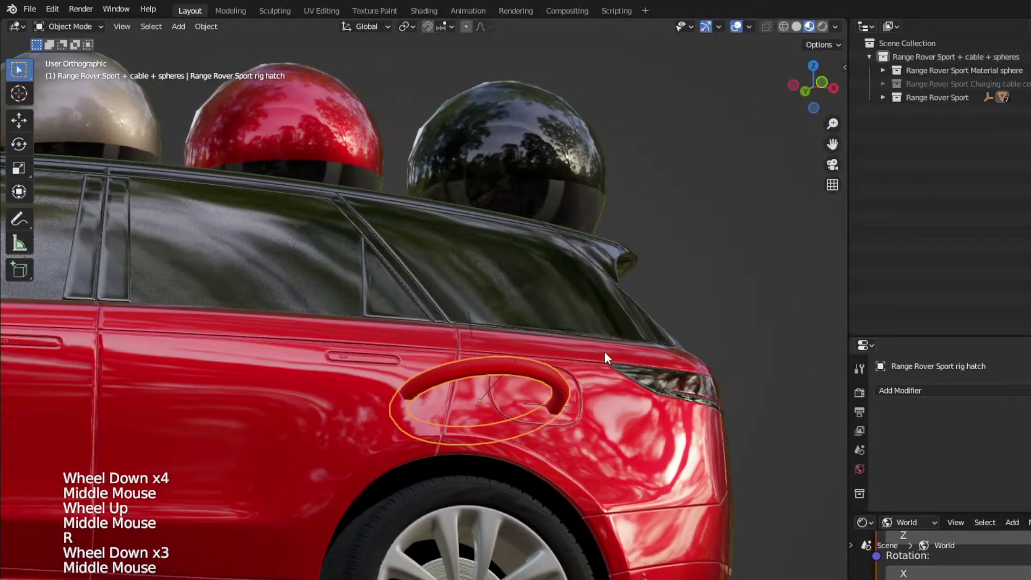
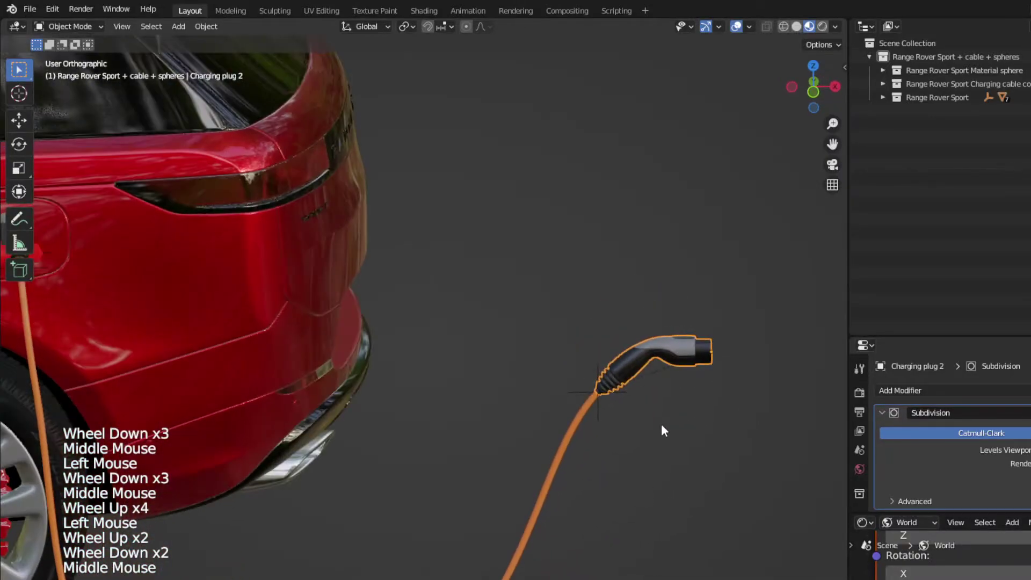
Step: Rotate and move Charging plug 2 into place on its loose cable, then select the cable spline
key(r)
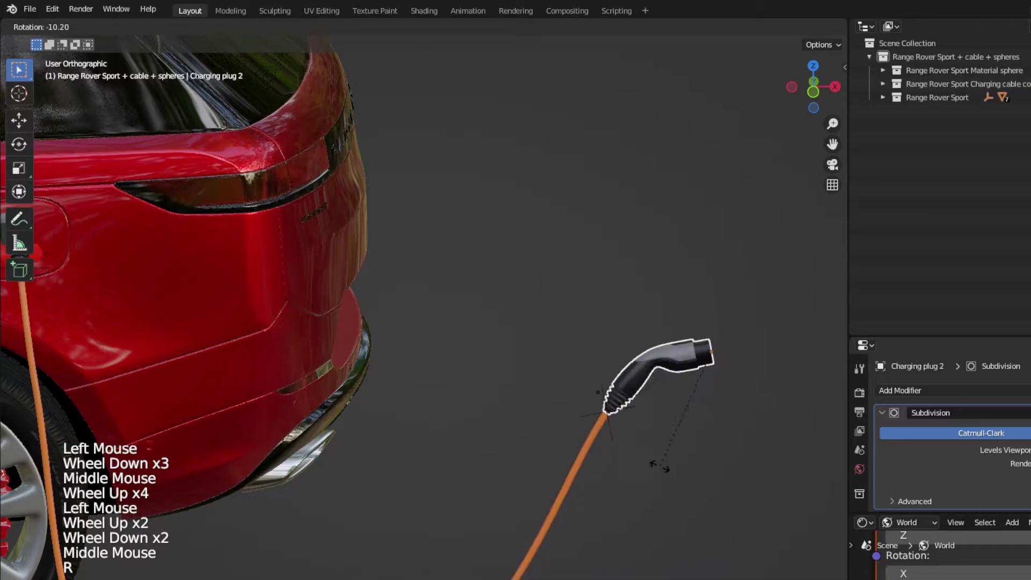
key(g)
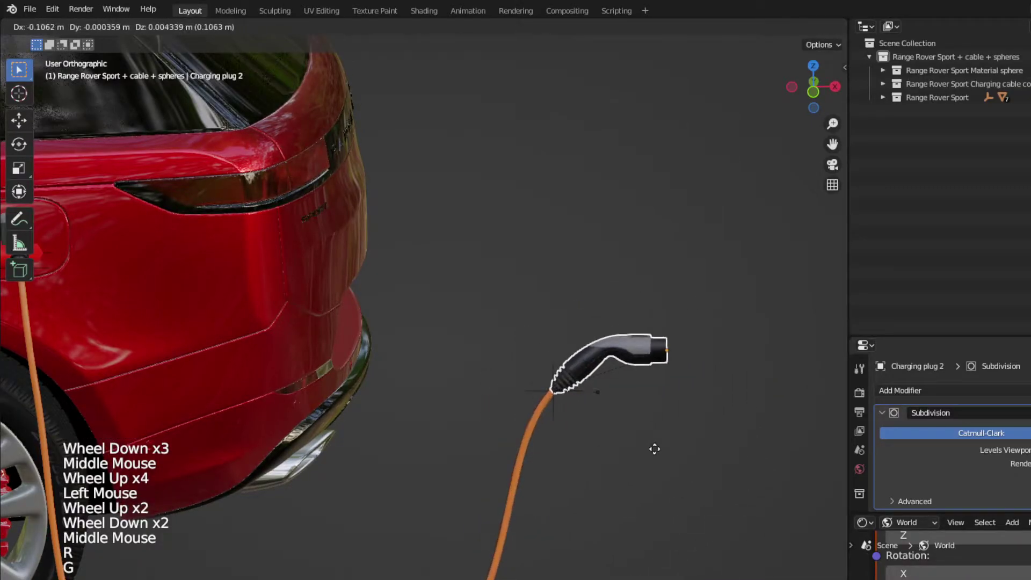
middle_click(547, 425)
middle_click(726, 405)
scroll(up, 3)
key(g)
scroll(down, 3)
click(609, 434)
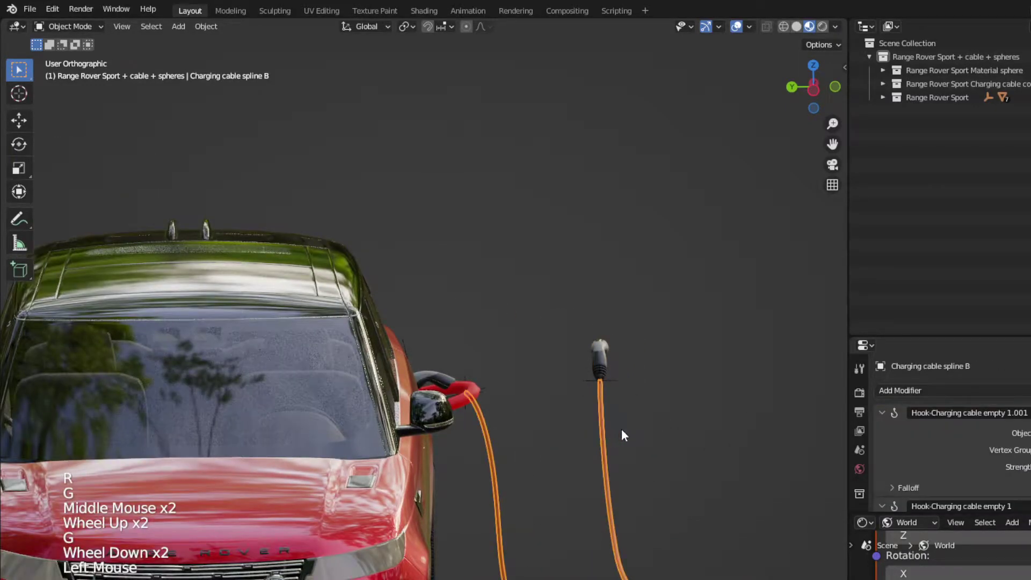
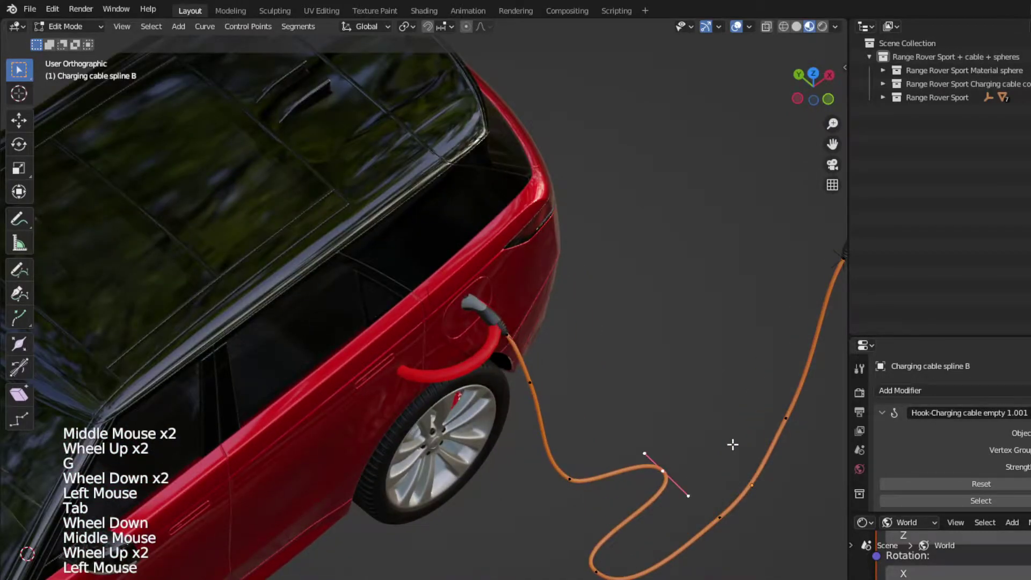
Step: Move cable points along X and rotate handles on Z so it drapes to the plug, then leave Edit Mode
key(f)
key(g)
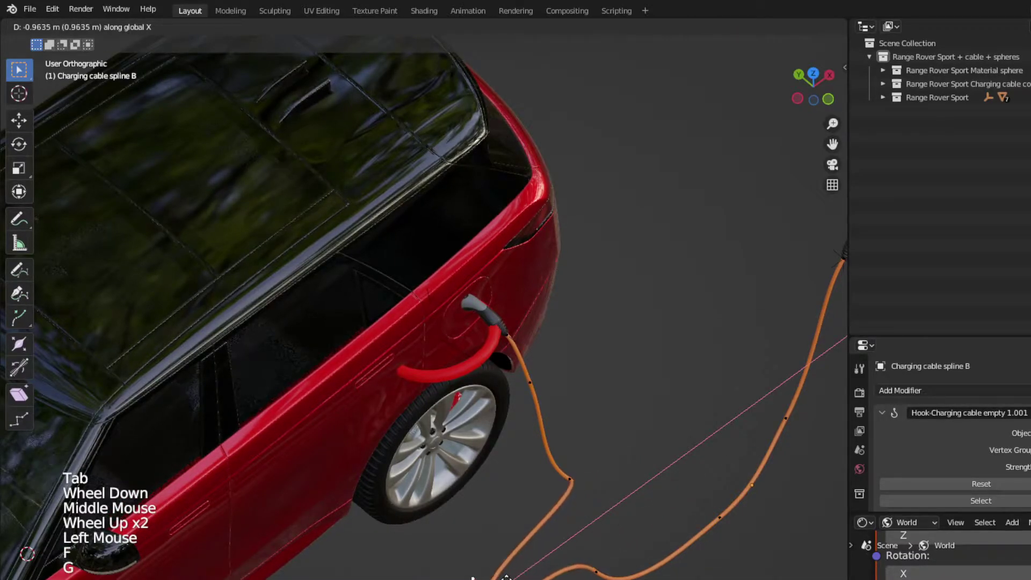
key(r)
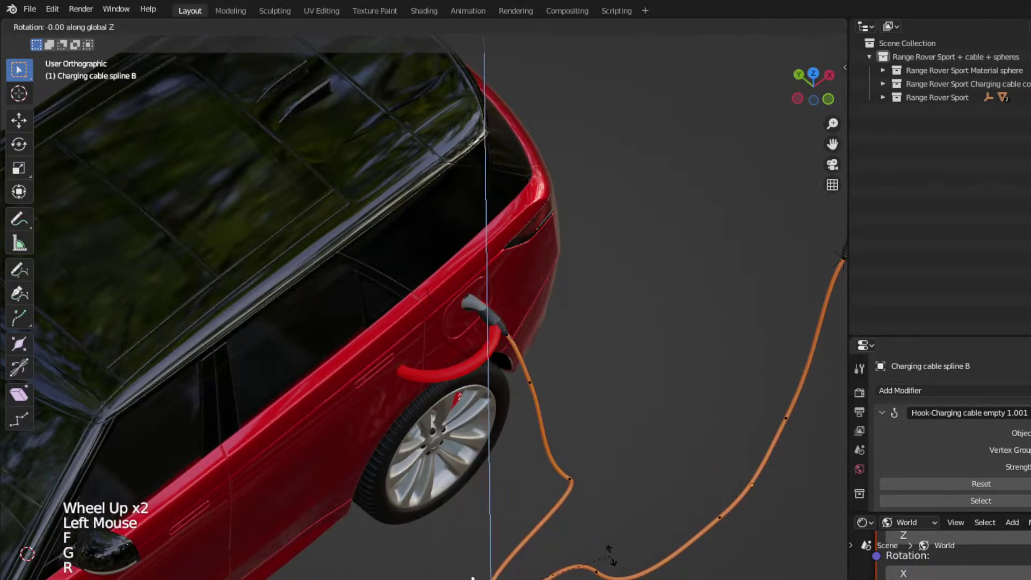
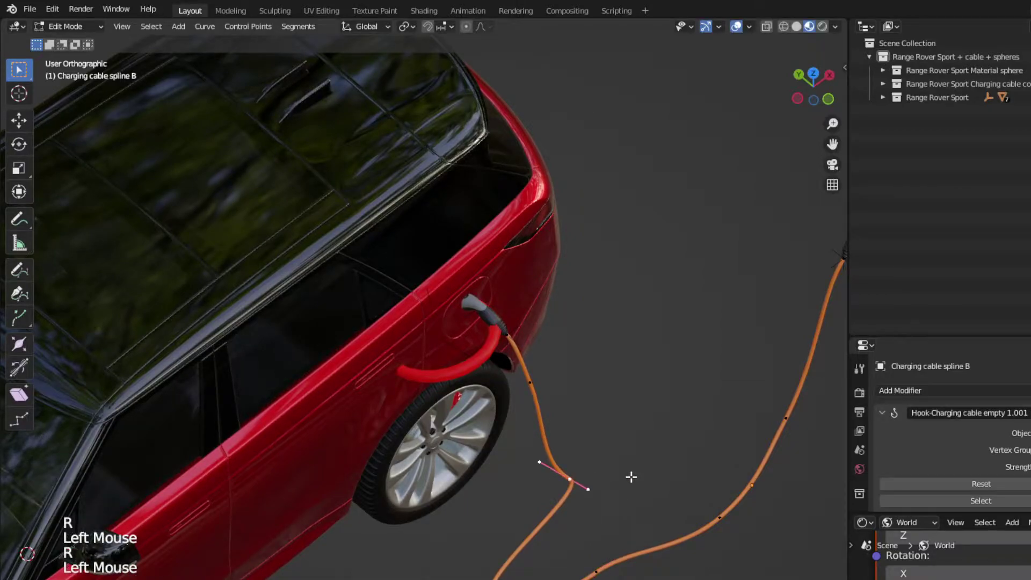
key(g)
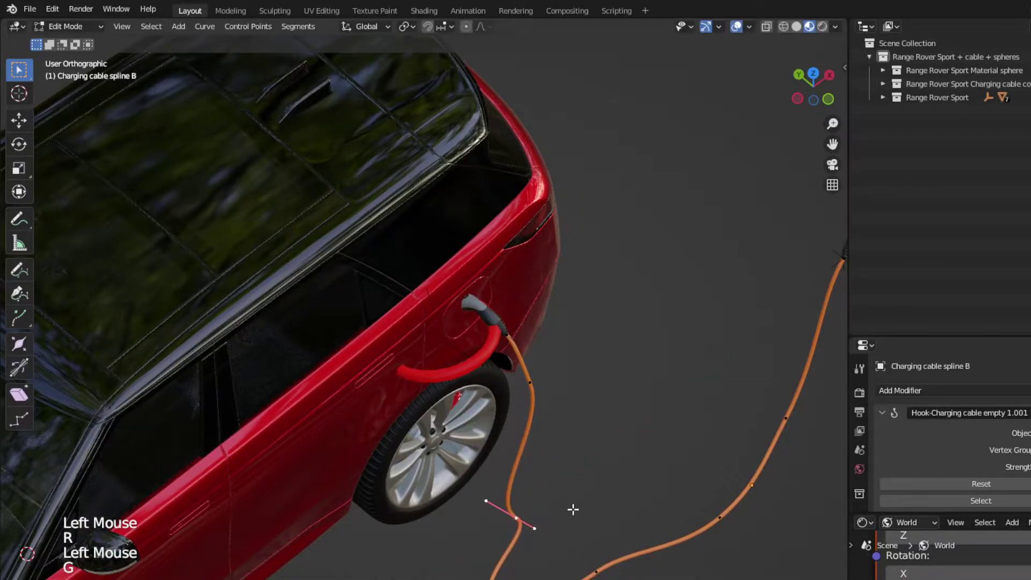
key(r)
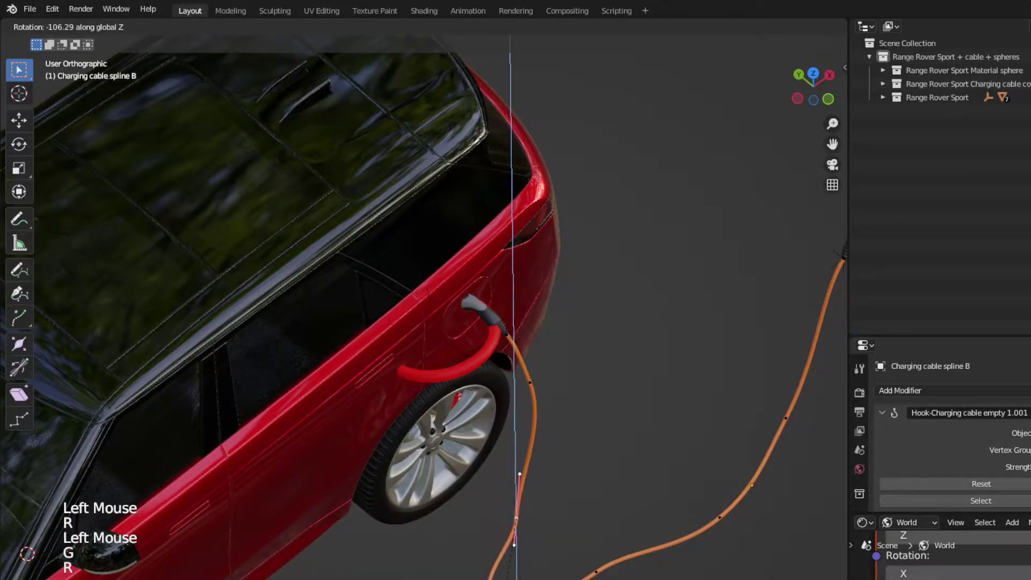
scroll(down, 3)
key(Tab)
scroll(down, 3)
middle_click(585, 551)
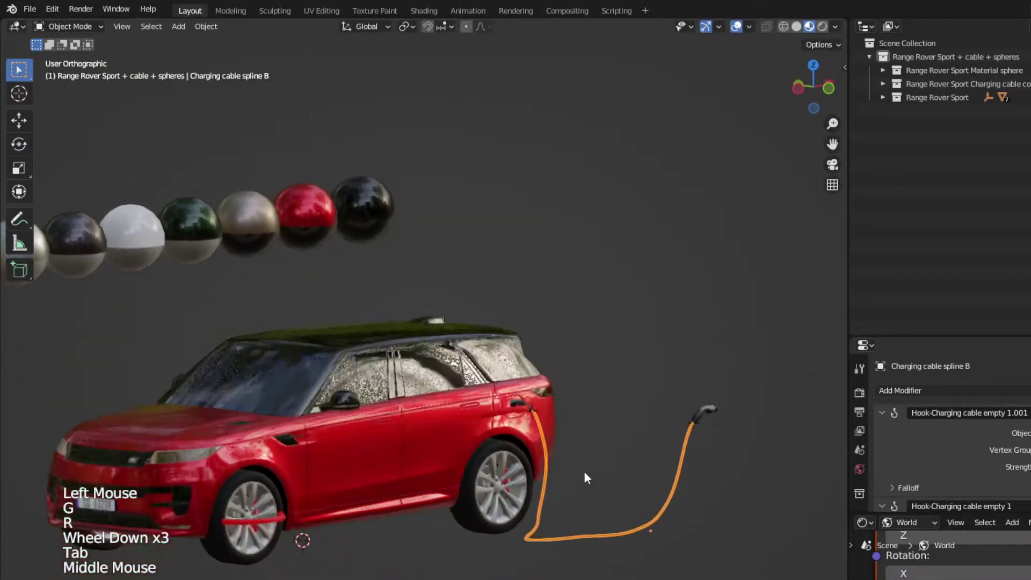
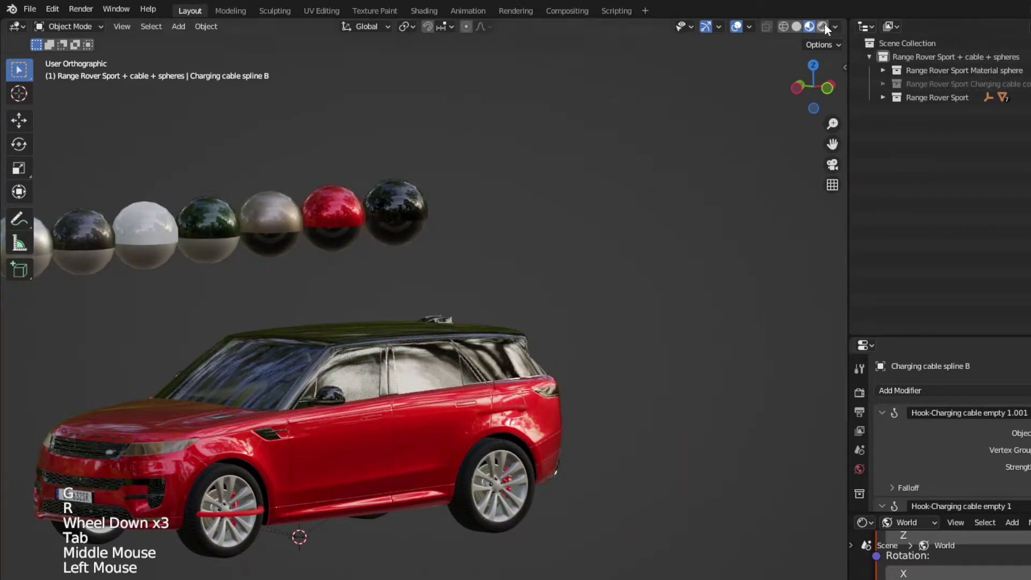
Step: Switch to Rendered shading in perspective view and select the red Range Rover over the street HDRI
click(824, 30)
scroll(down, 3)
scroll(up, 3)
click(553, 374)
key(KP_5)
key(KP_Decimal)
click(863, 397)
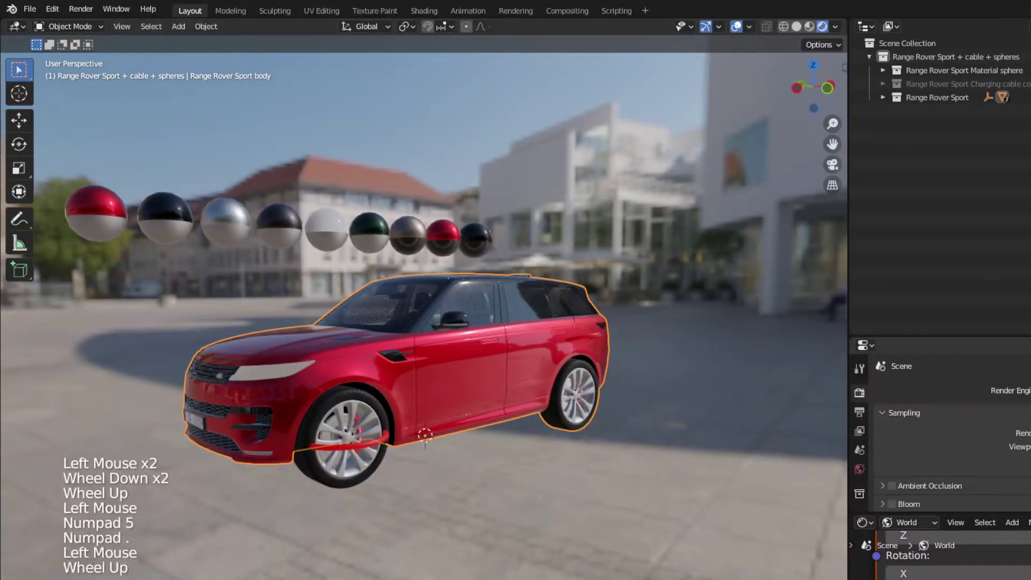
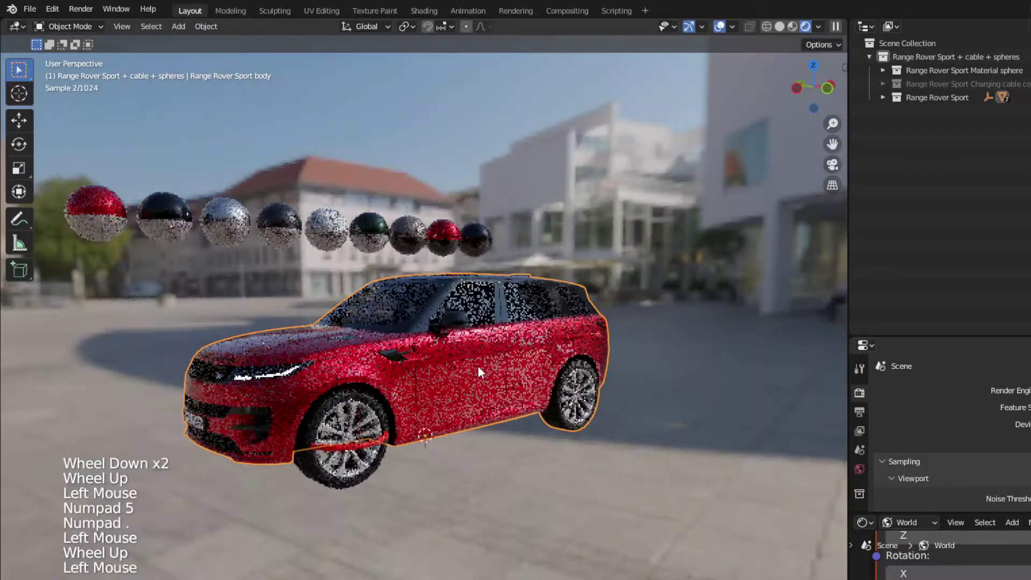
scroll(up, 3)
middle_click(460, 360)
scroll(down, 3)
middle_click(502, 365)
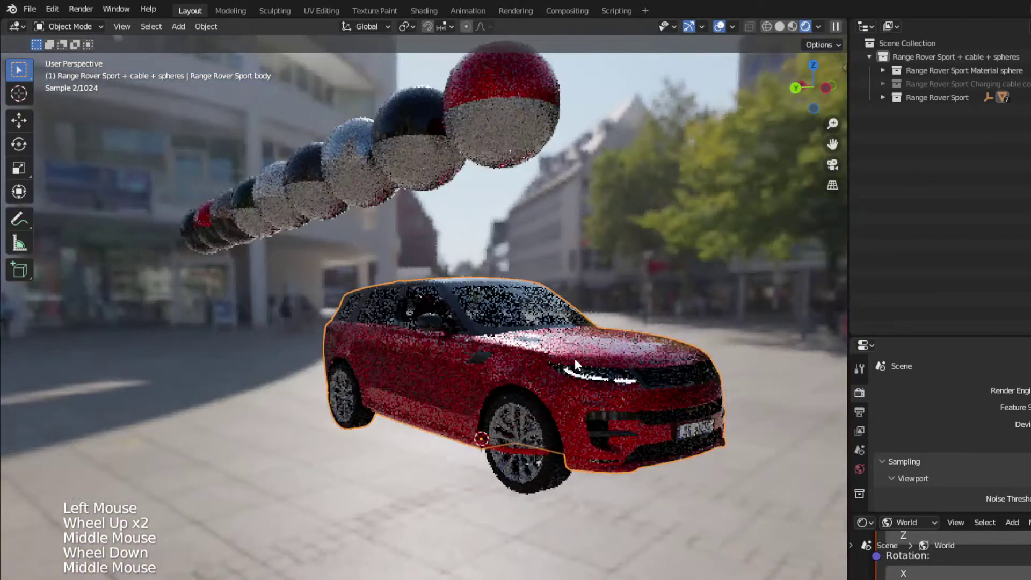
scroll(up, 3)
middle_click(635, 355)
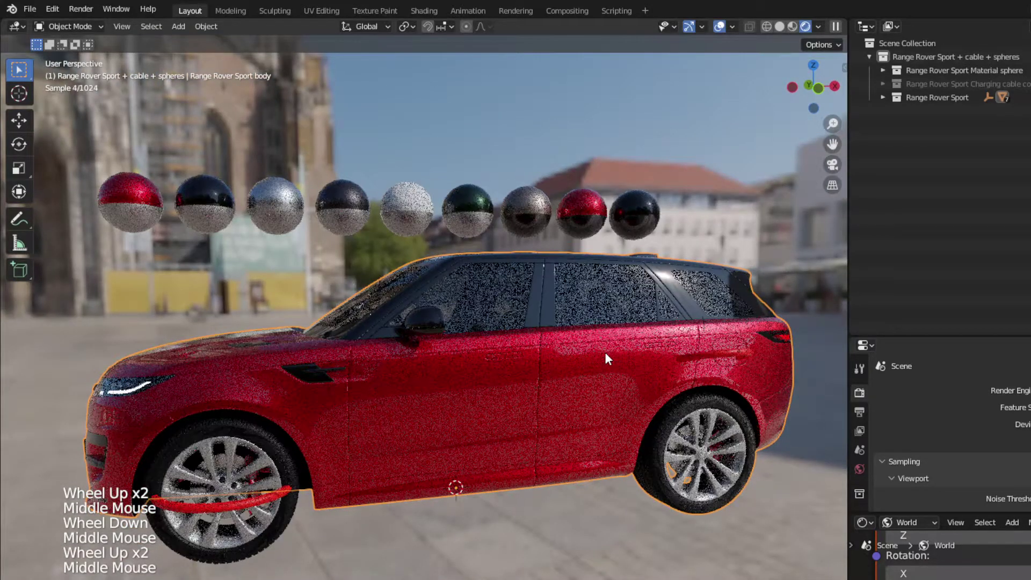
middle_click(541, 363)
middle_click(612, 333)
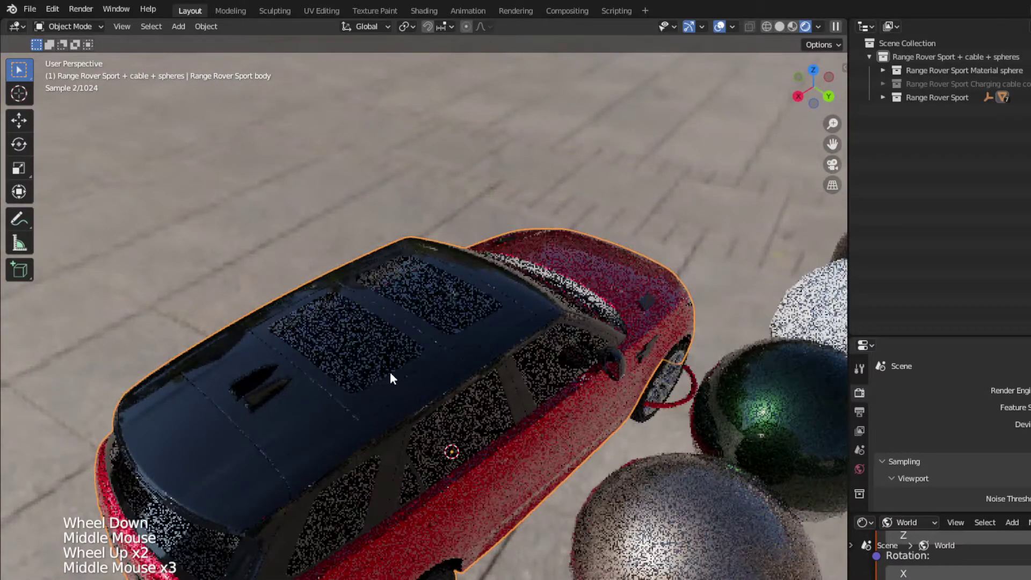
middle_click(410, 370)
middle_click(489, 358)
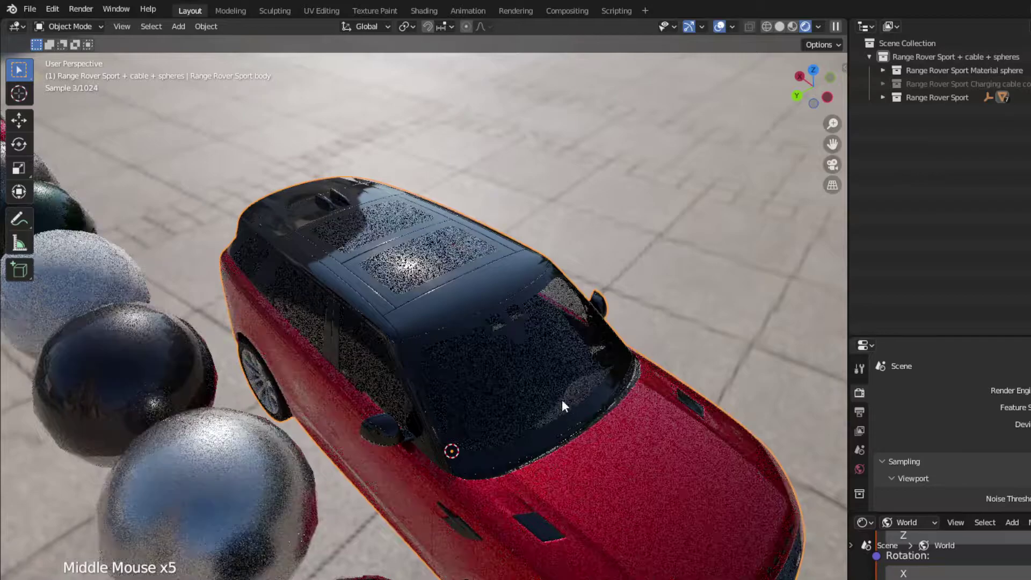
middle_click(666, 415)
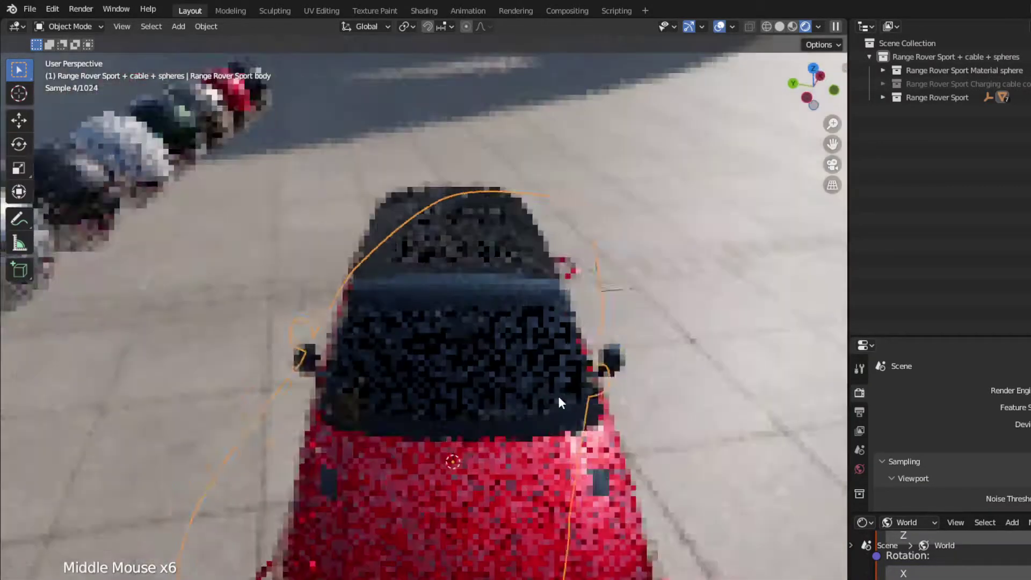
middle_click(513, 353)
middle_click(513, 352)
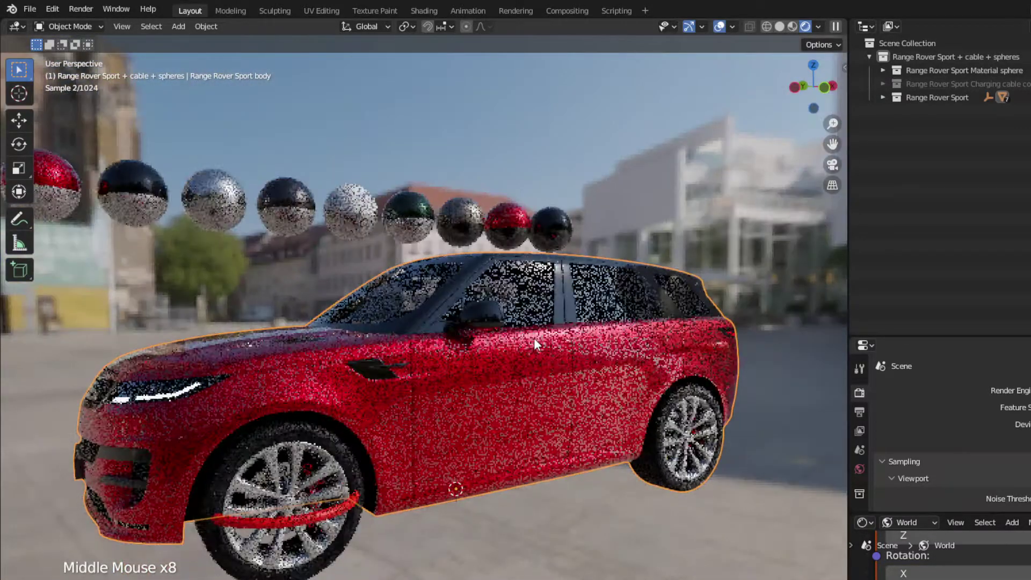
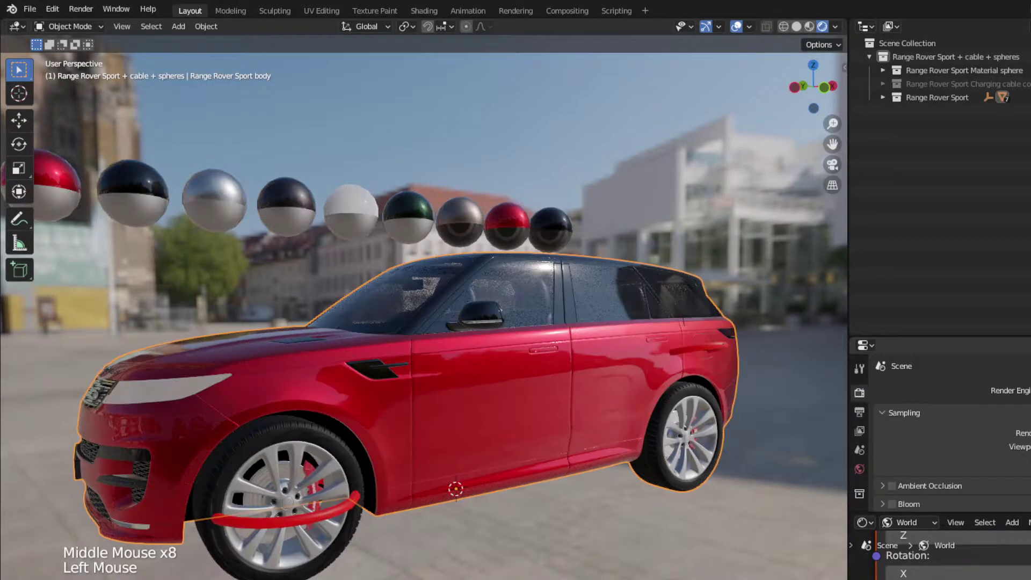
Step: Frame the front wing and enable Screen Space Reflections in Eevee's render settings, expanding its panel
scroll(down, 3)
middle_click(544, 408)
middle_click(576, 403)
scroll(up, 3)
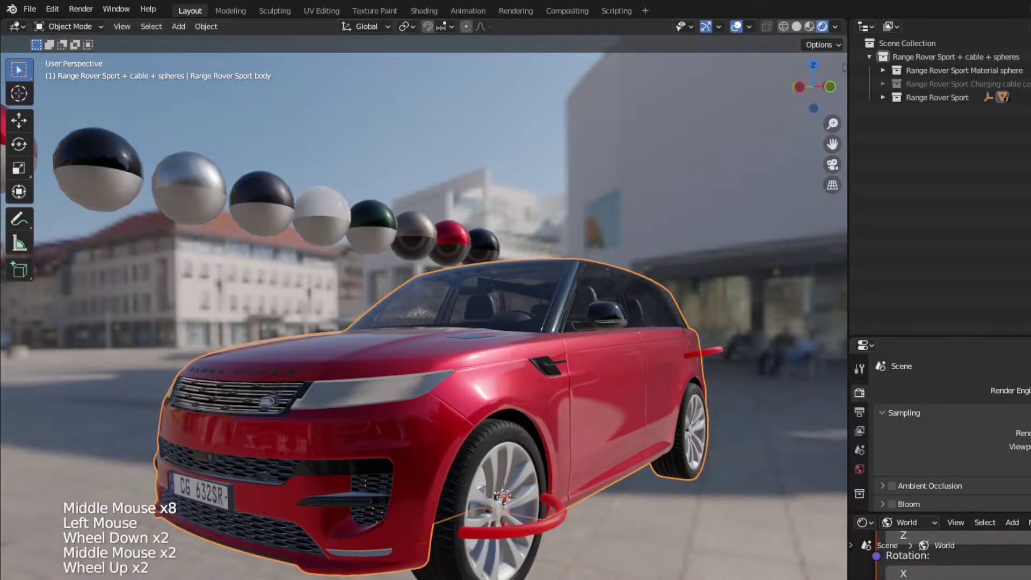
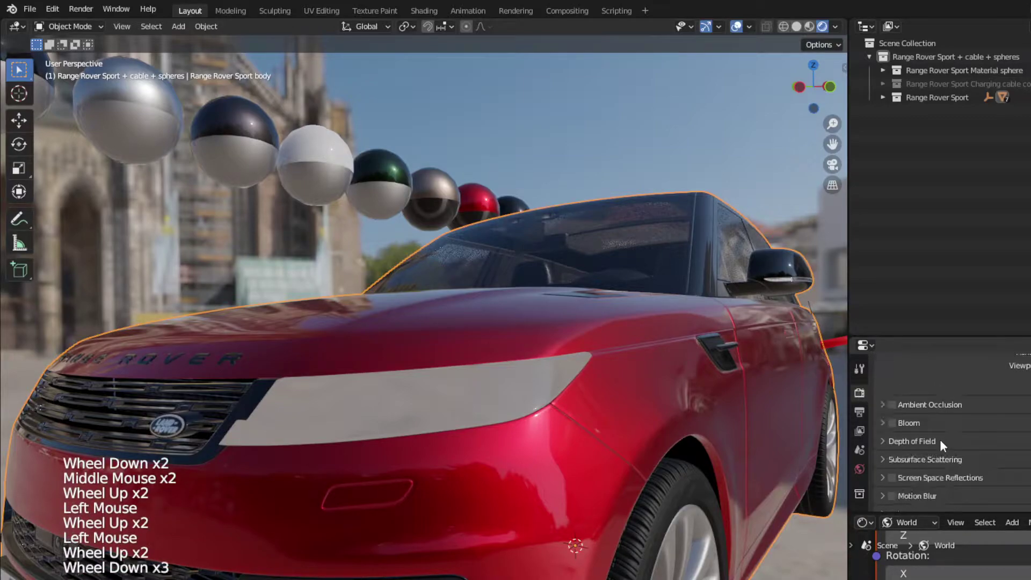
scroll(down, 3)
click(897, 455)
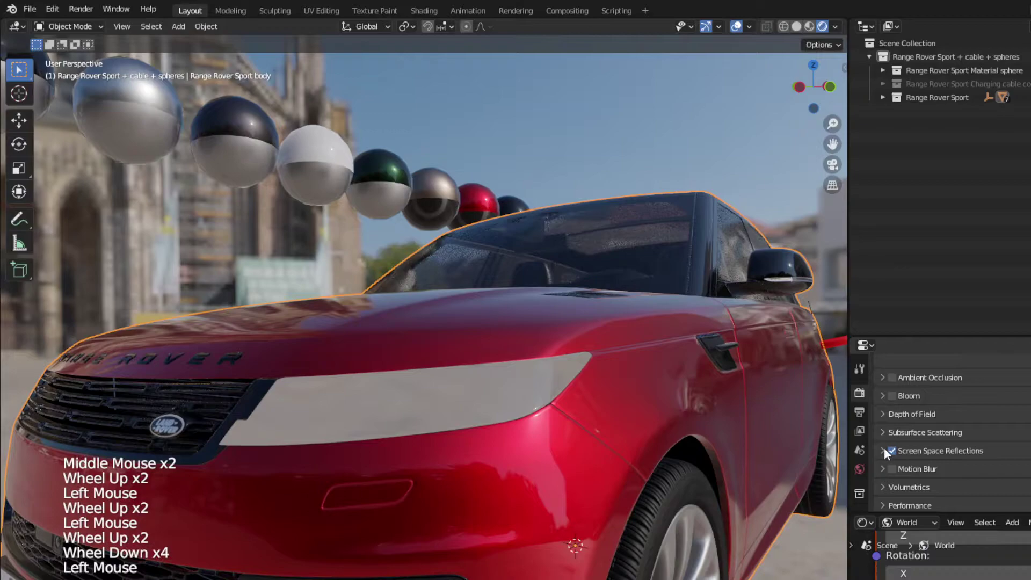
click(887, 452)
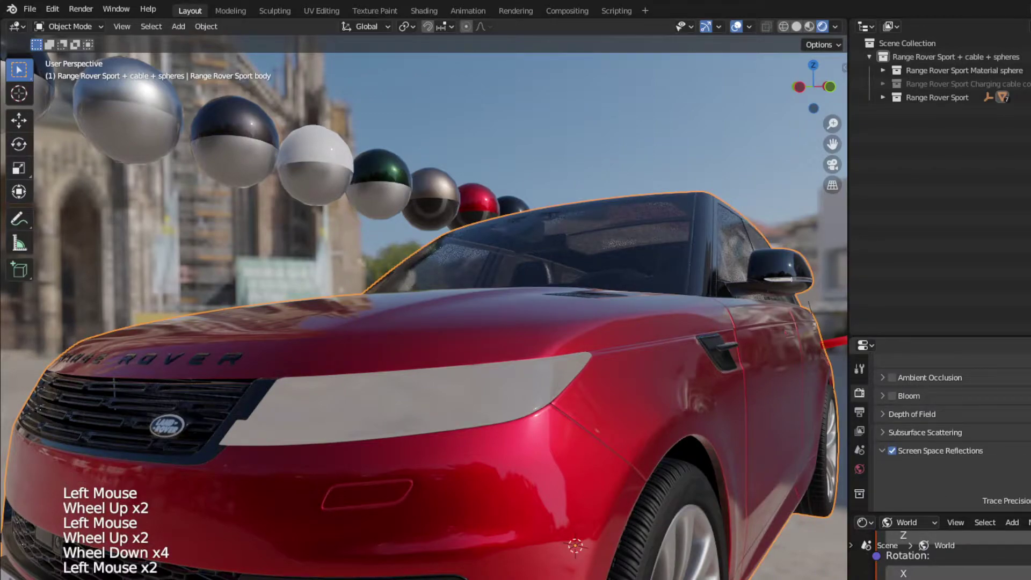
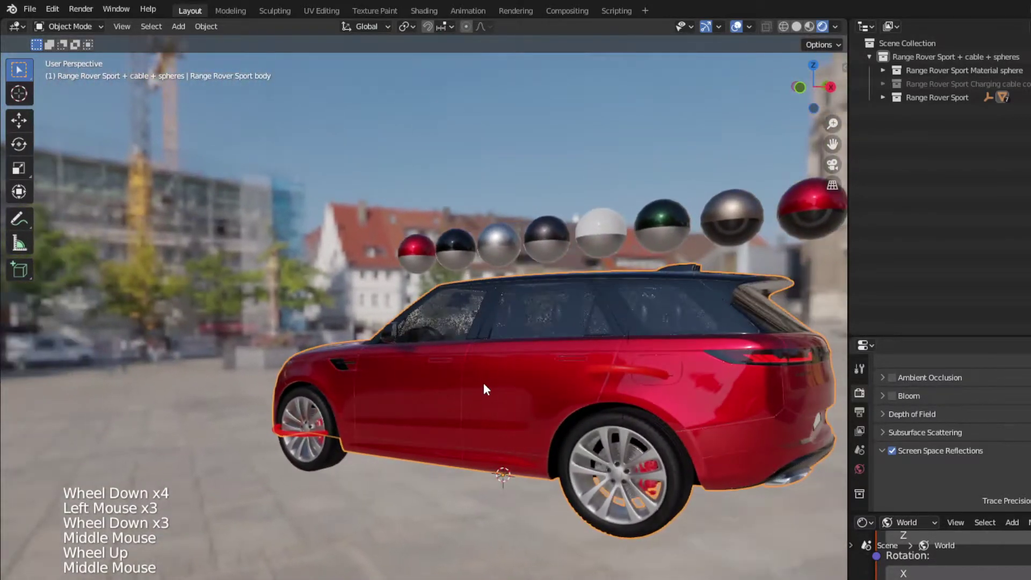
middle_click(707, 410)
scroll(up, 3)
scroll(up, 3)
scroll(up, 3)
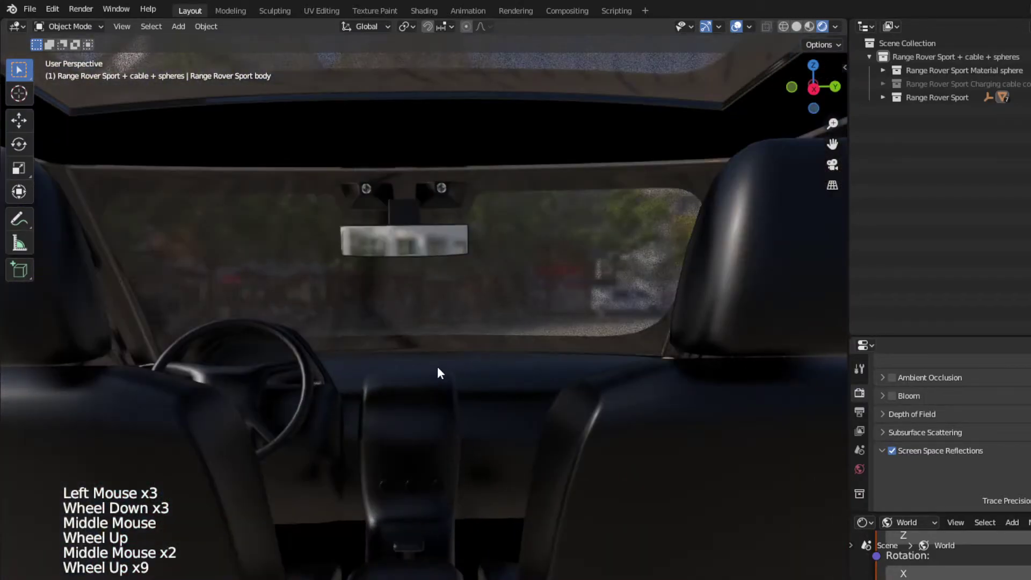
scroll(down, 3)
middle_click(393, 383)
middle_click(464, 364)
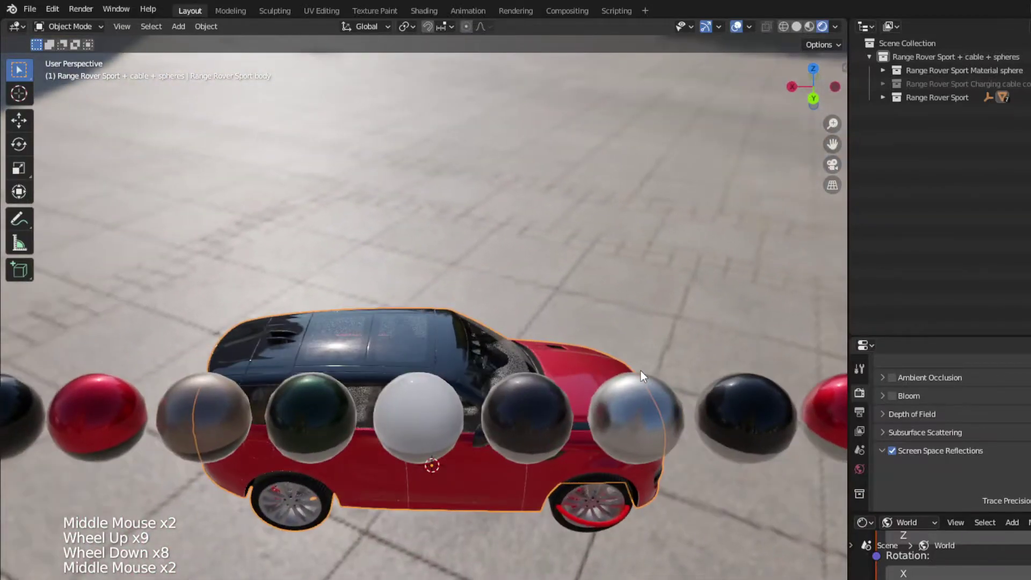
scroll(up, 3)
middle_click(415, 333)
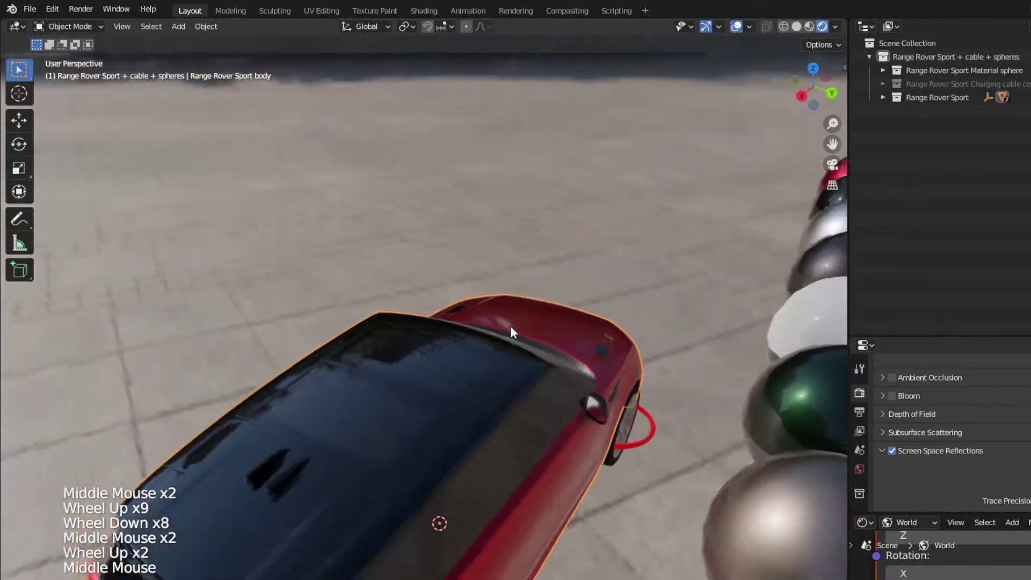
scroll(down, 3)
scroll(up, 3)
middle_click(431, 397)
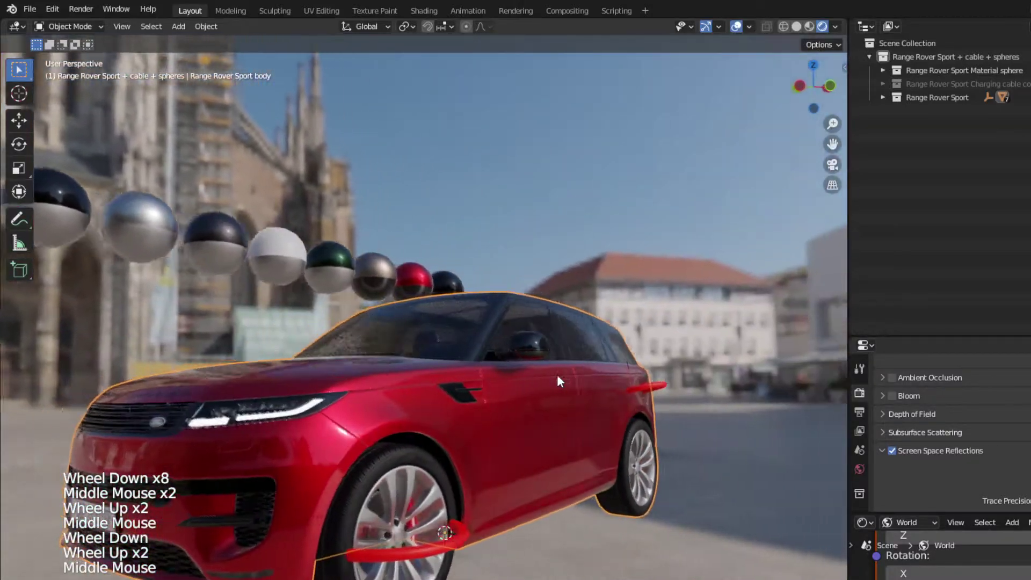
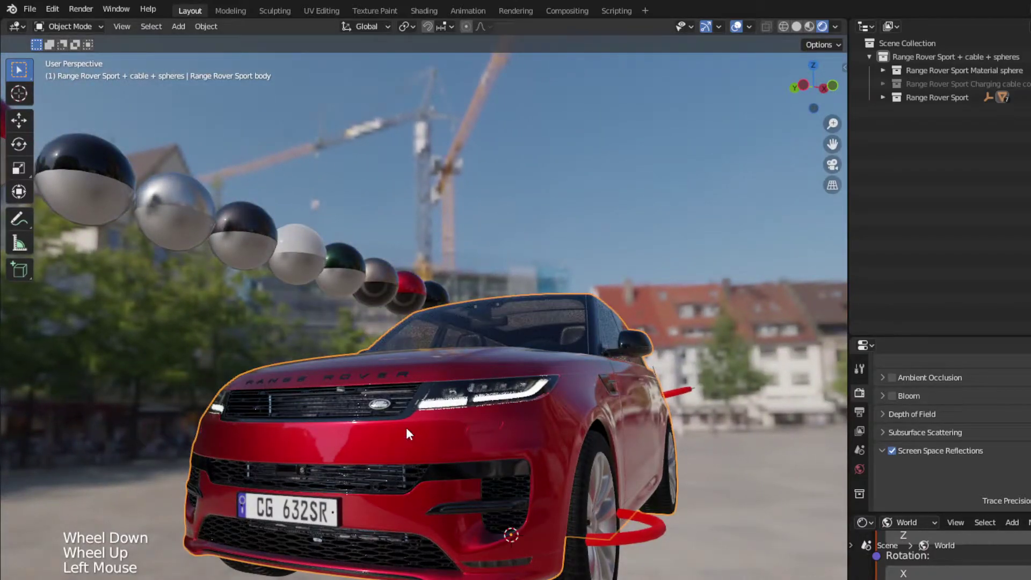
middle_click(406, 439)
scroll(up, 3)
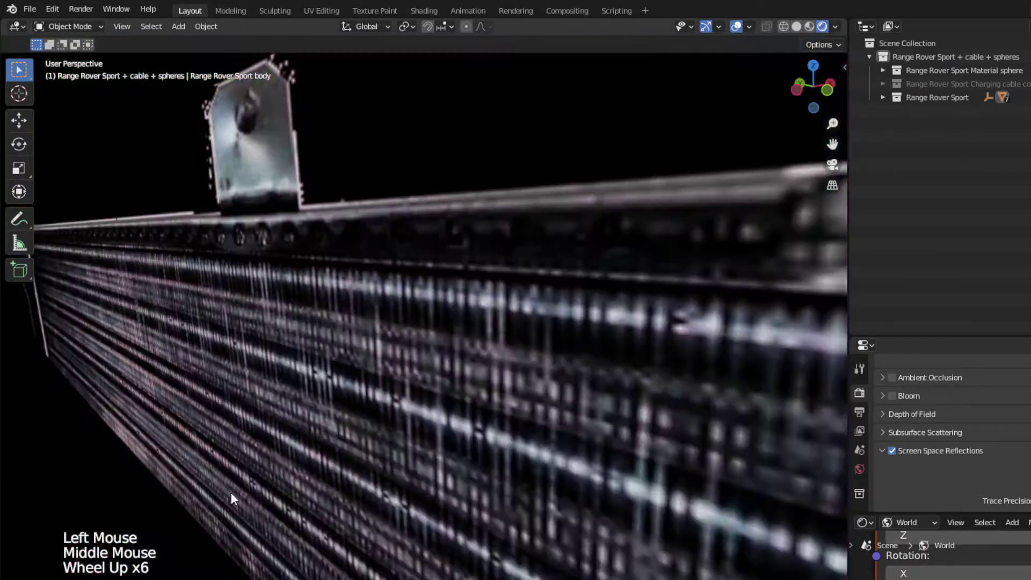
scroll(down, 3)
scroll(up, 3)
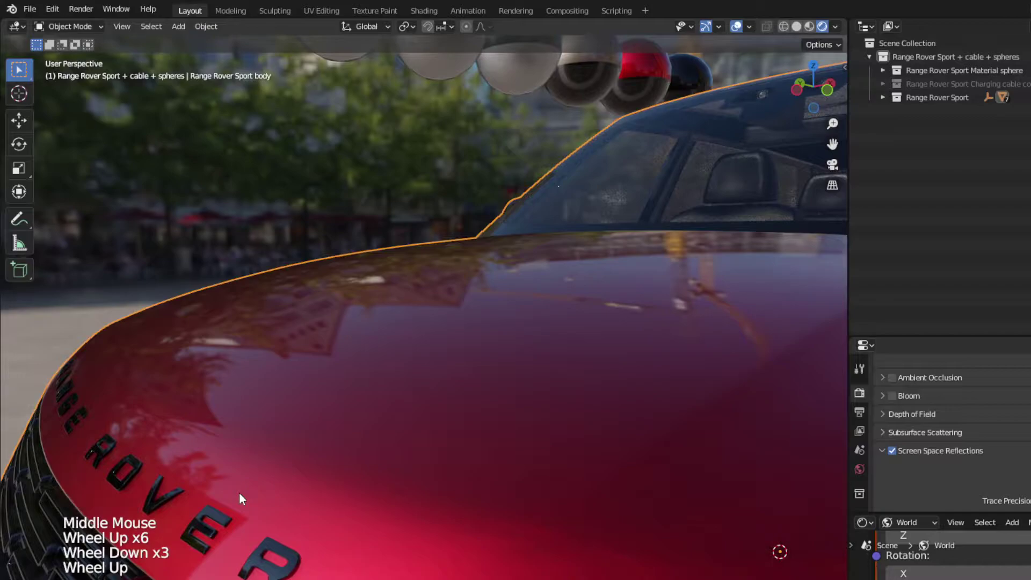
scroll(down, 3)
middle_click(603, 463)
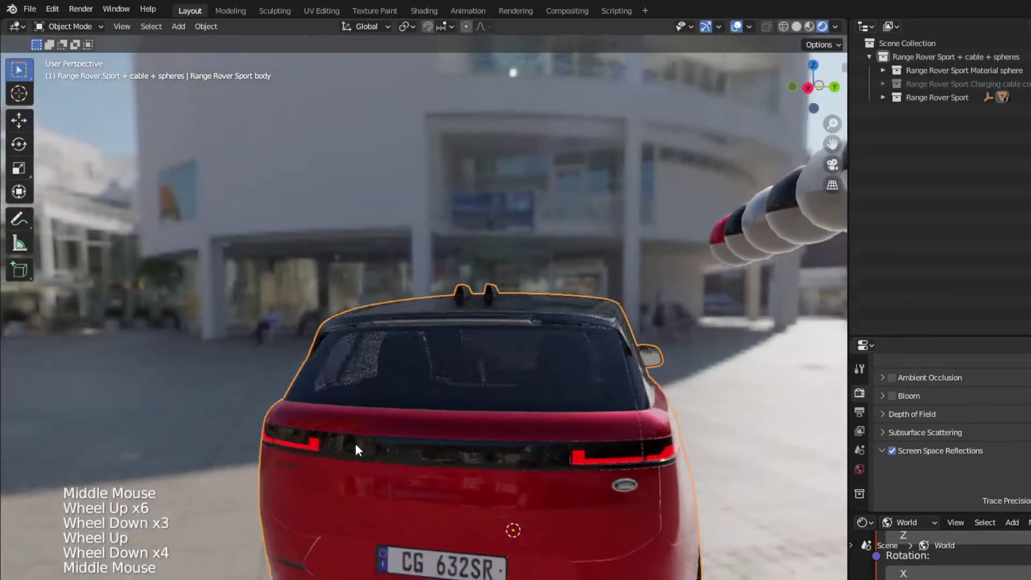
scroll(up, 3)
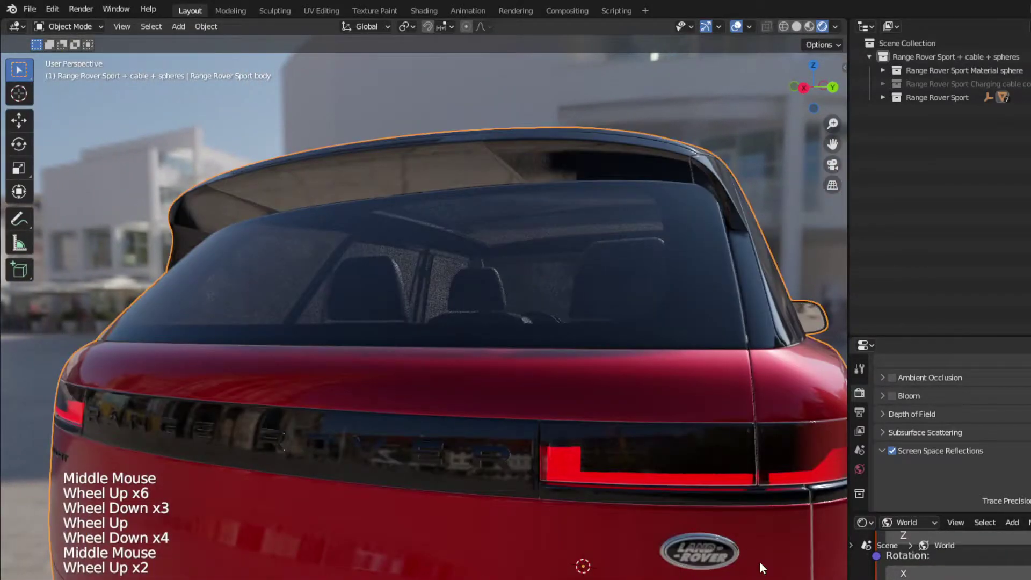
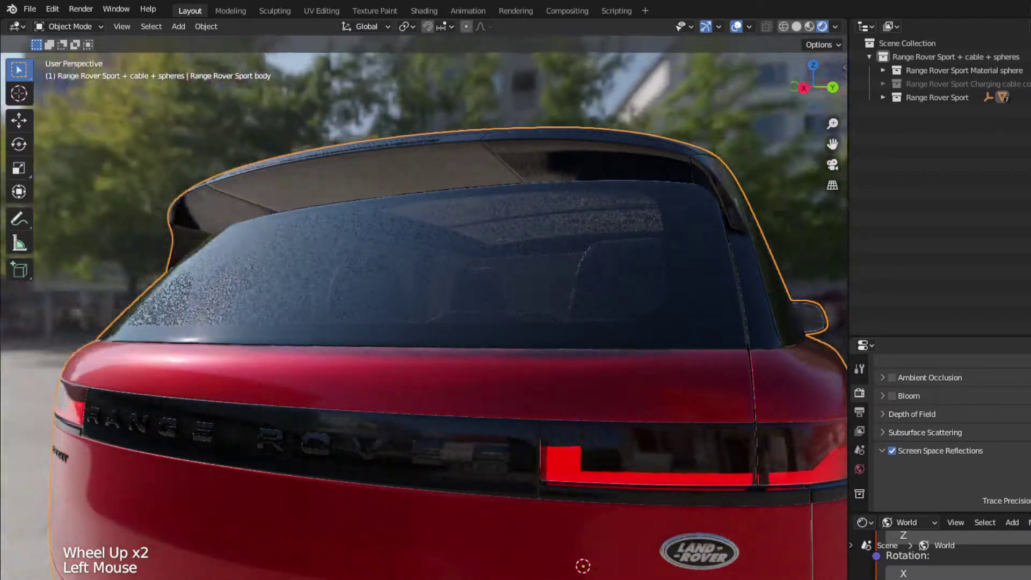
scroll(down, 3)
middle_click(523, 430)
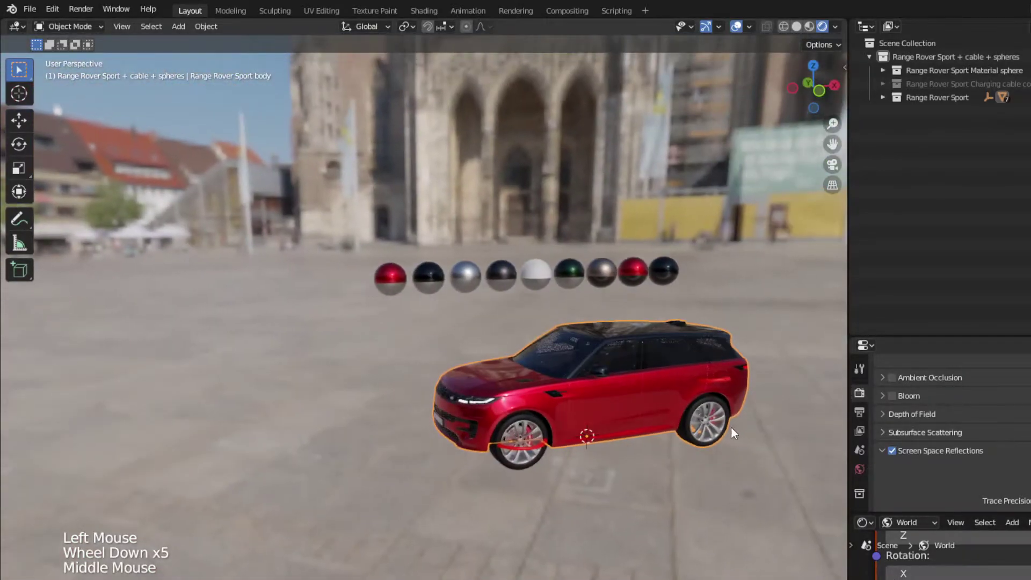
scroll(up, 3)
click(532, 429)
middle_click(528, 427)
scroll(up, 3)
scroll(down, 3)
middle_click(598, 446)
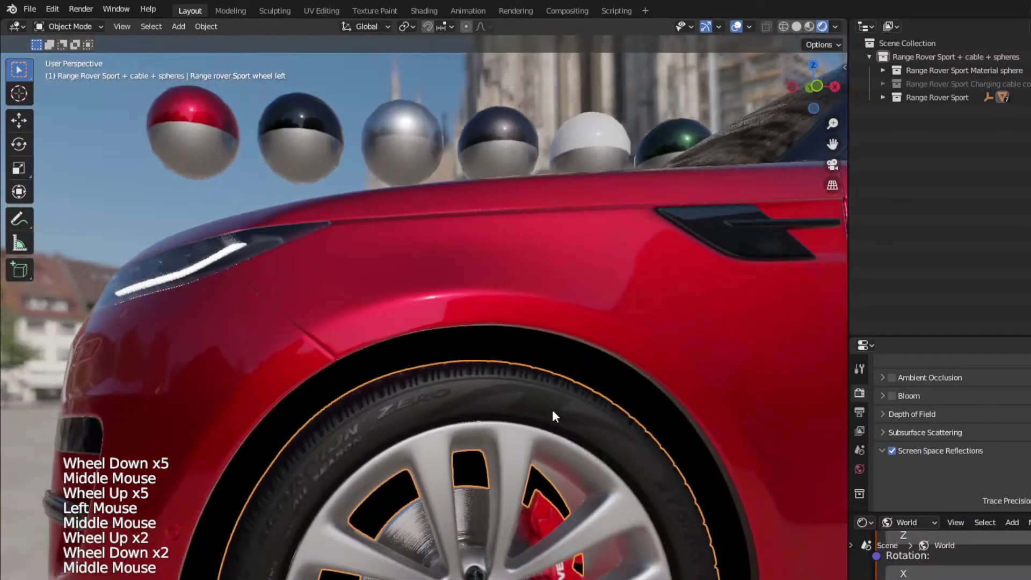
scroll(down, 3)
middle_click(600, 459)
scroll(down, 3)
middle_click(554, 444)
scroll(down, 3)
scroll(up, 3)
click(563, 410)
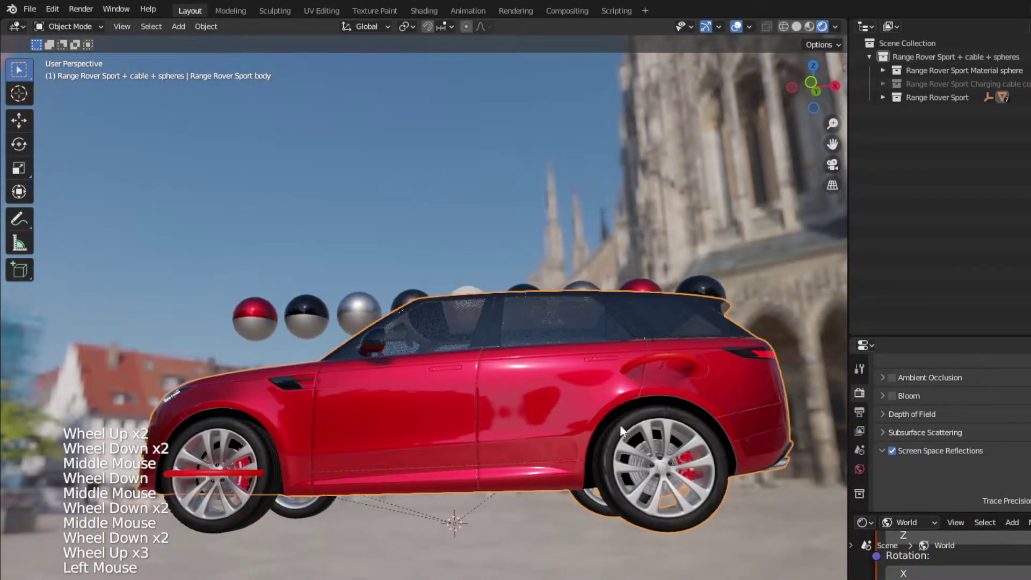
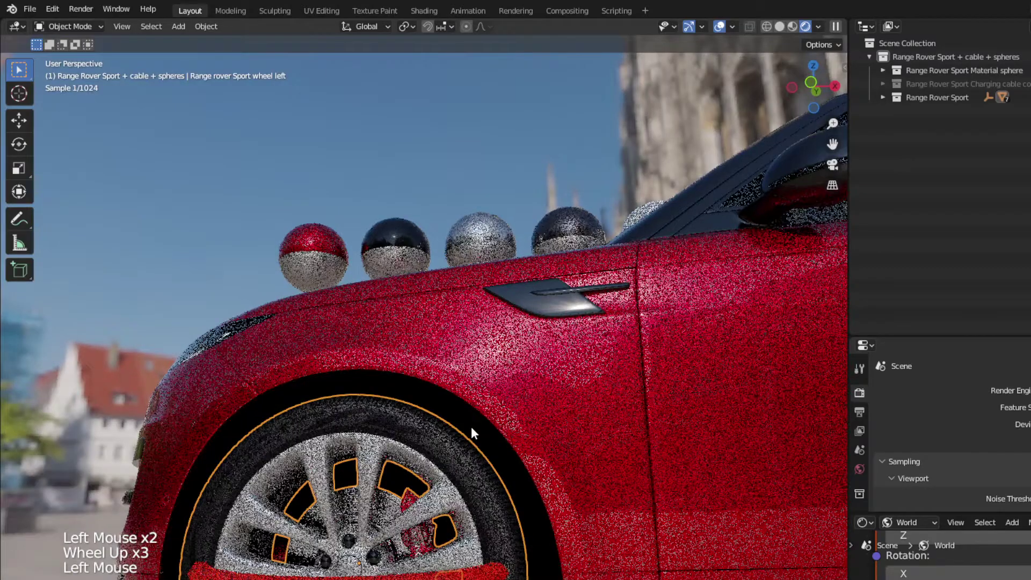
scroll(down, 3)
scroll(up, 3)
middle_click(430, 502)
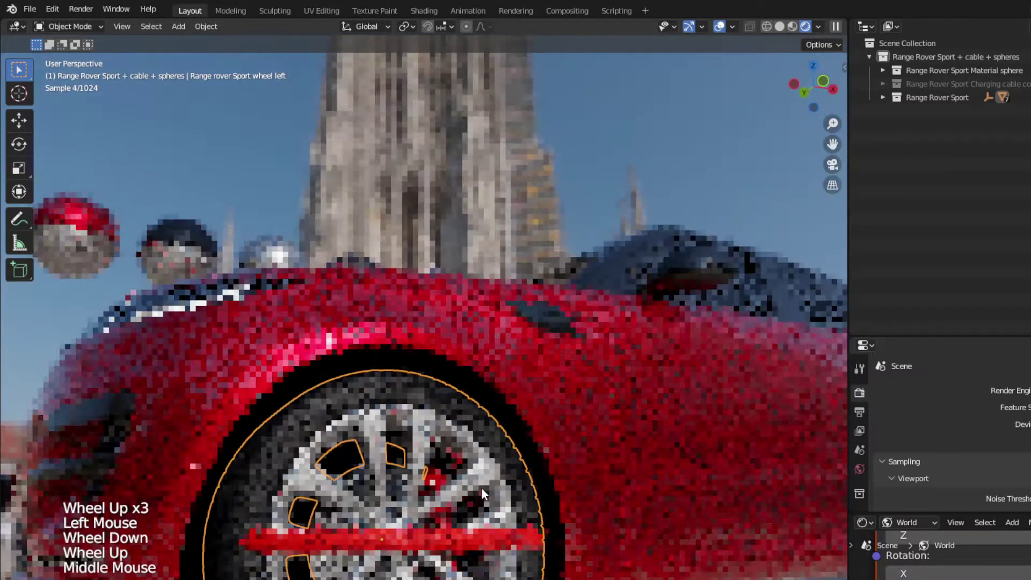
middle_click(474, 496)
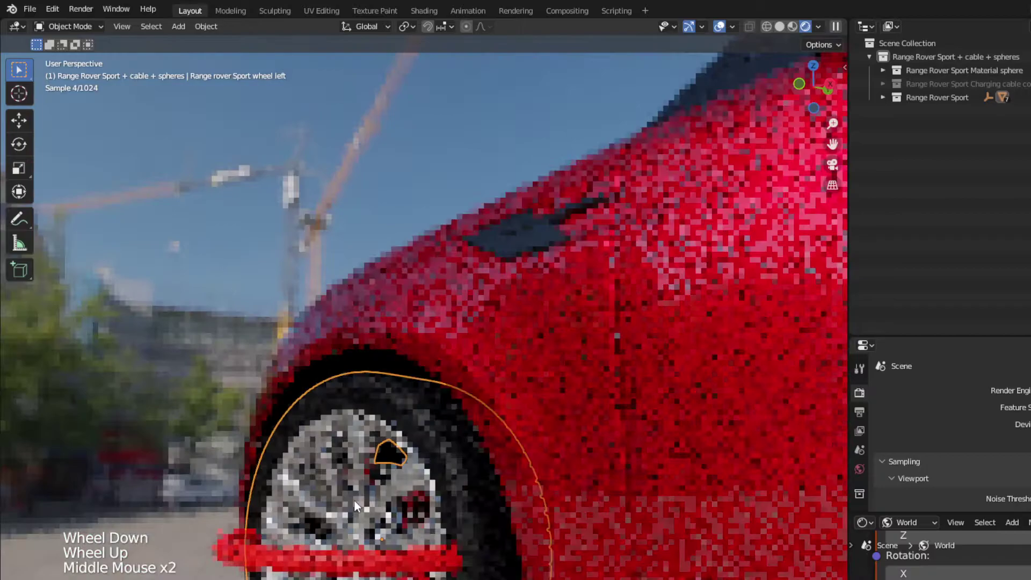
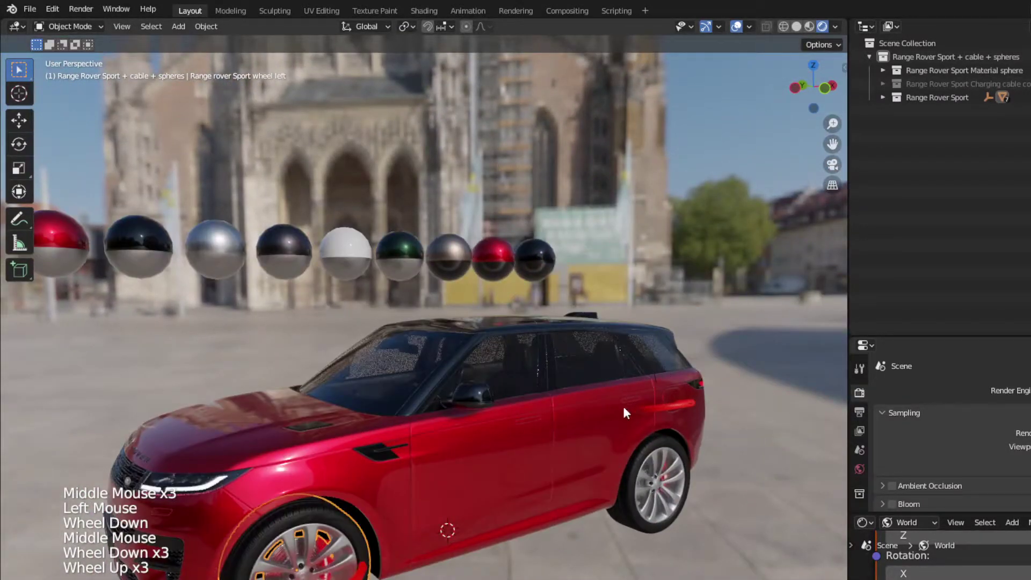
Step: Select the car body plus the black sphere and link materials with Ctrl+L
middle_click(585, 438)
click(546, 437)
scroll(down, 3)
middle_click(760, 457)
scroll(down, 3)
middle_click(654, 397)
click(755, 572)
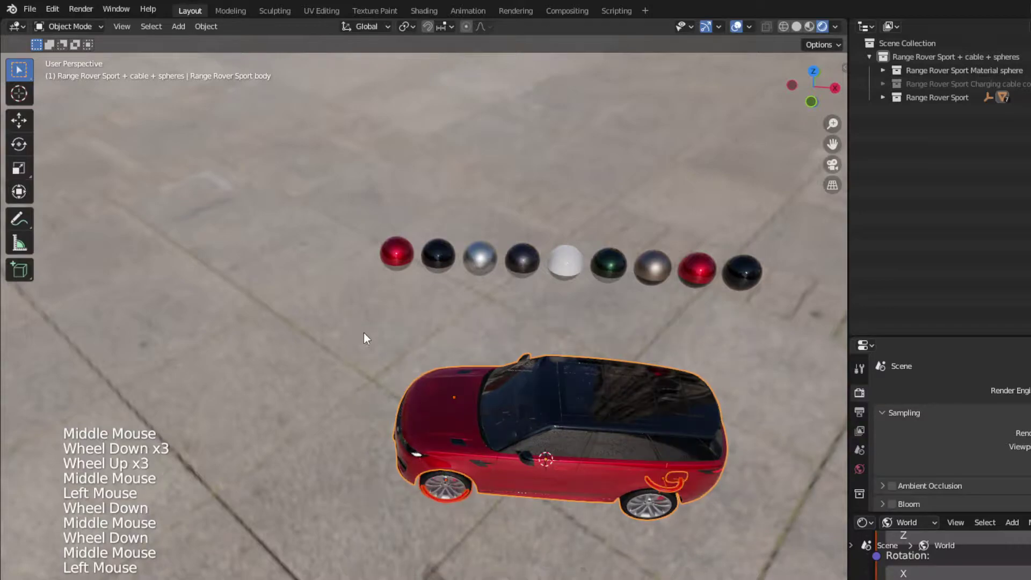
middle_click(656, 360)
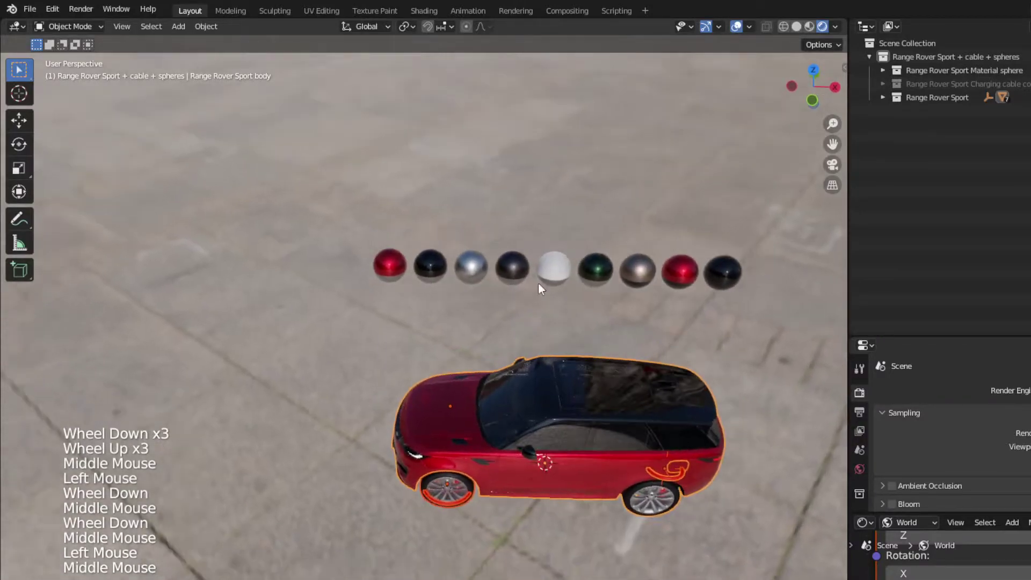
click(438, 270)
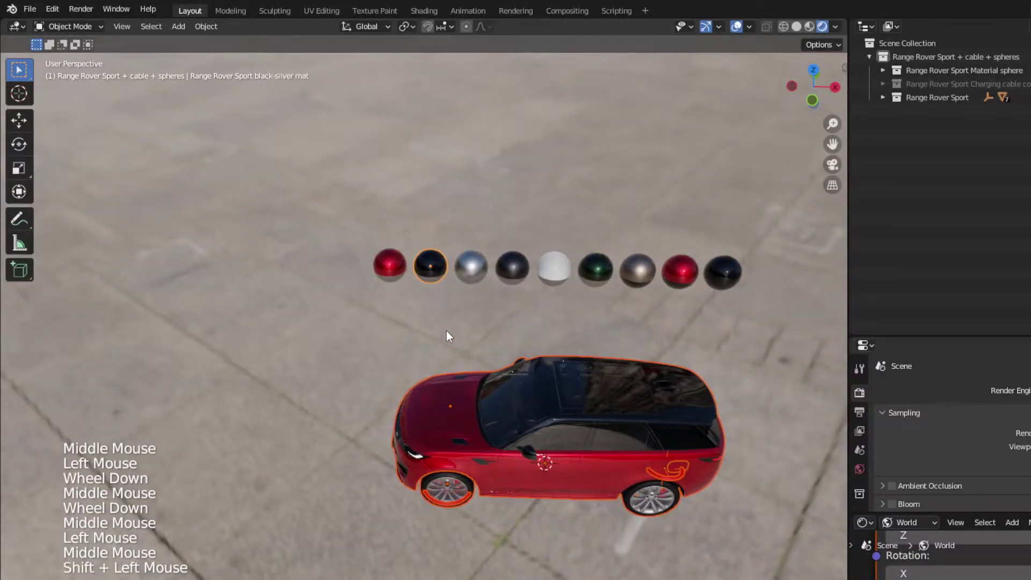
key(ctrl+l)
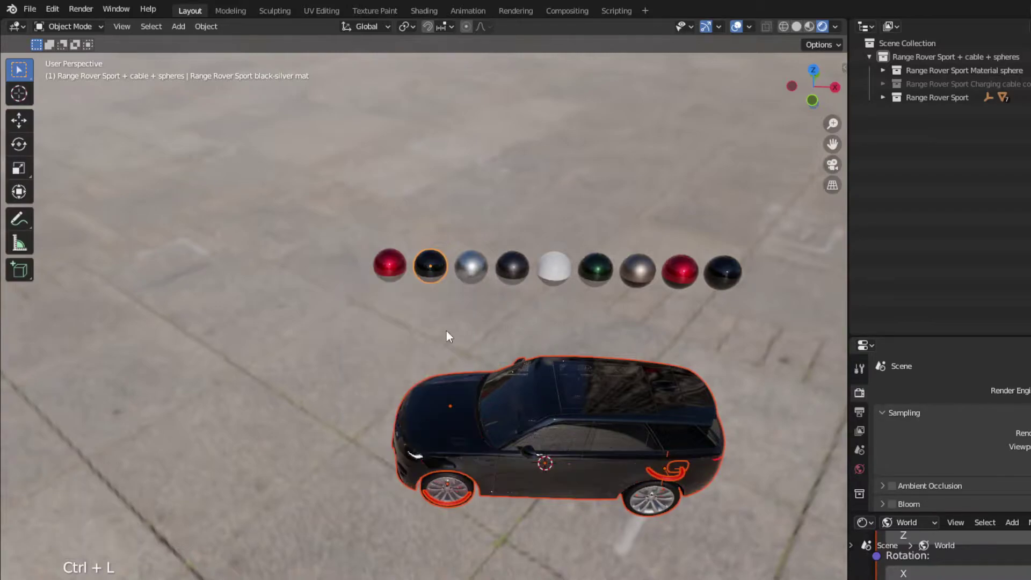
Step: Orbit around the black car to inspect the paint along the driver's door and from above
middle_click(663, 441)
click(703, 365)
scroll(up, 3)
middle_click(575, 420)
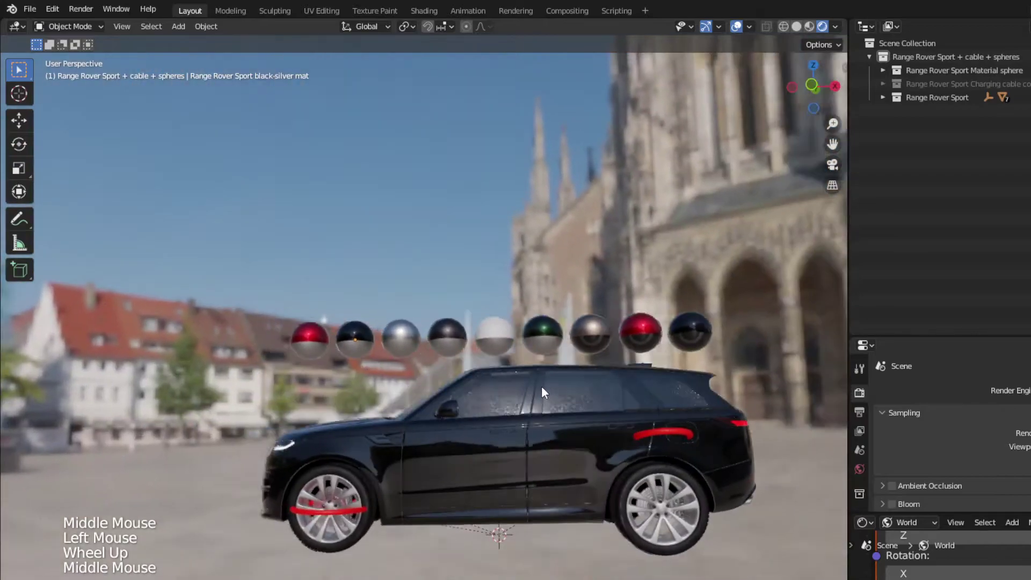
scroll(up, 3)
scroll(down, 3)
scroll(down, 3)
scroll(down, 3)
middle_click(519, 413)
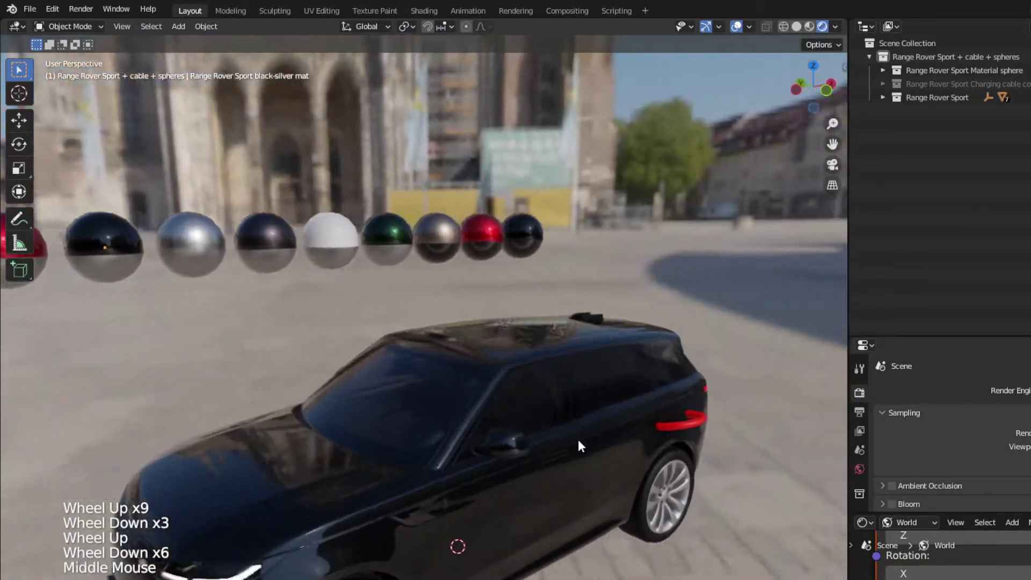
scroll(down, 3)
middle_click(590, 387)
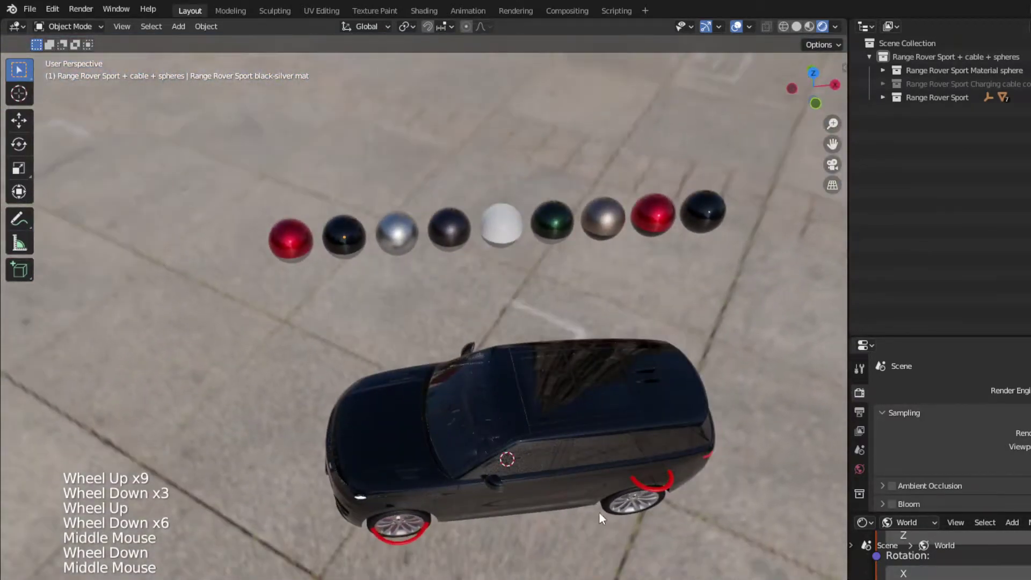
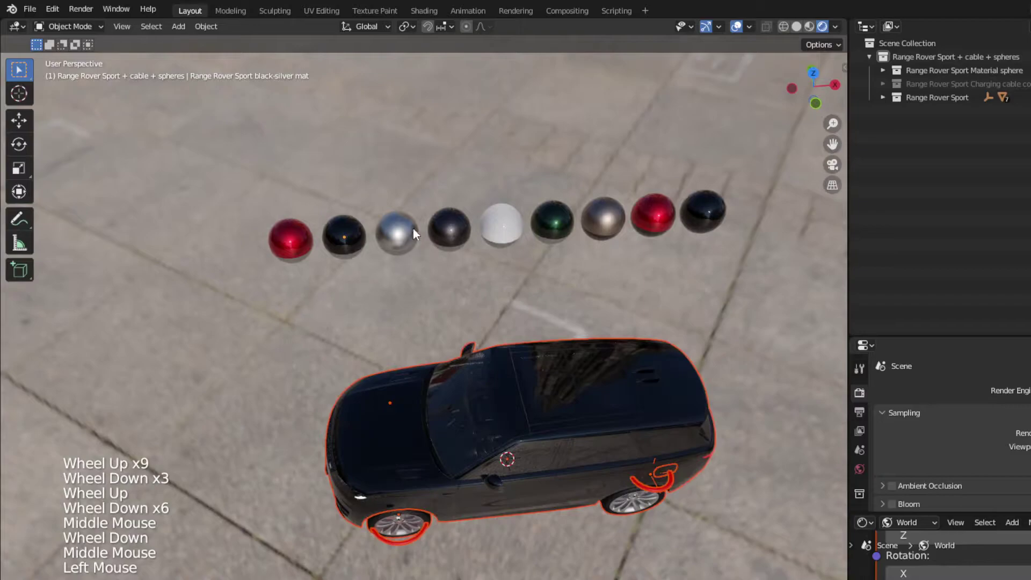
Step: Add the silver sphere to the selection and link its material onto the car
click(413, 231)
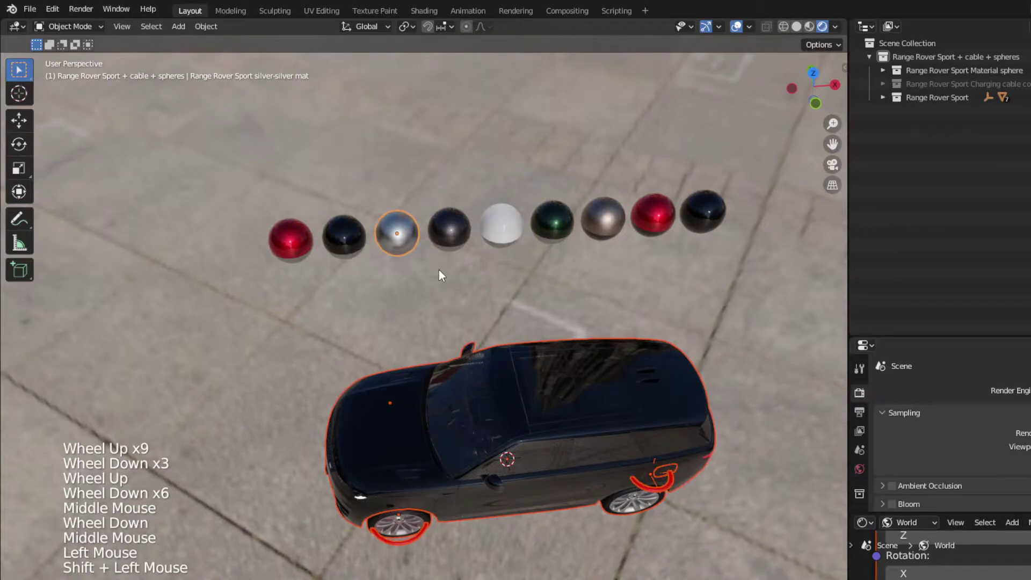
key(ctrl+l)
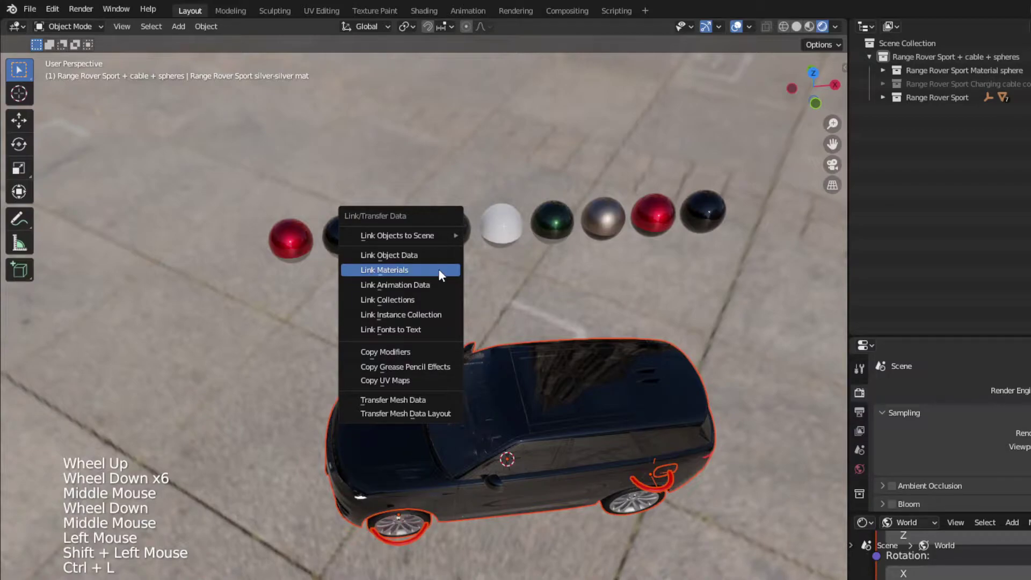
middle_click(580, 476)
click(723, 407)
scroll(up, 3)
Step: Select the left wheel rig and rotate it with R
click(461, 509)
middle_click(516, 413)
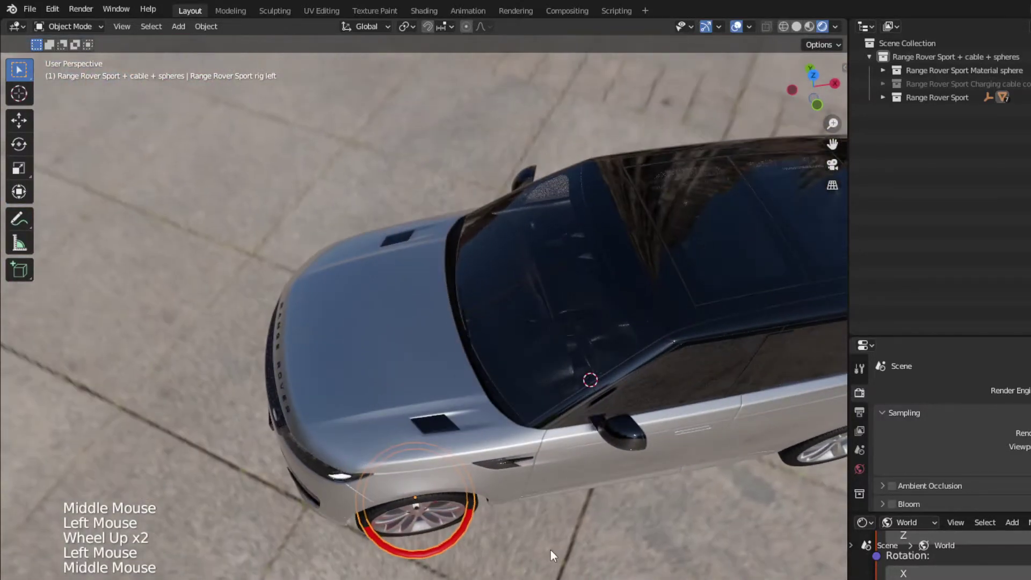
key(r)
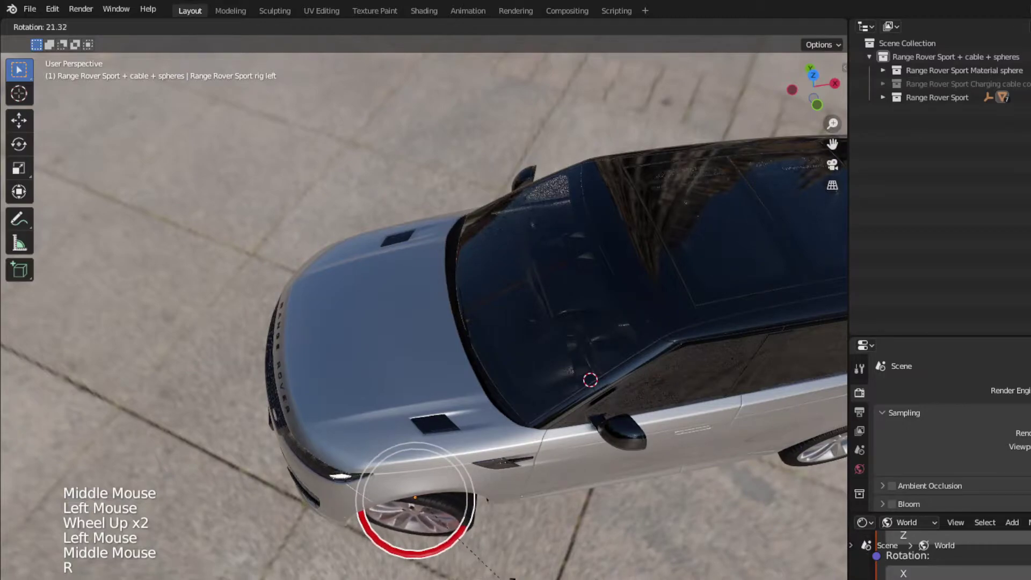
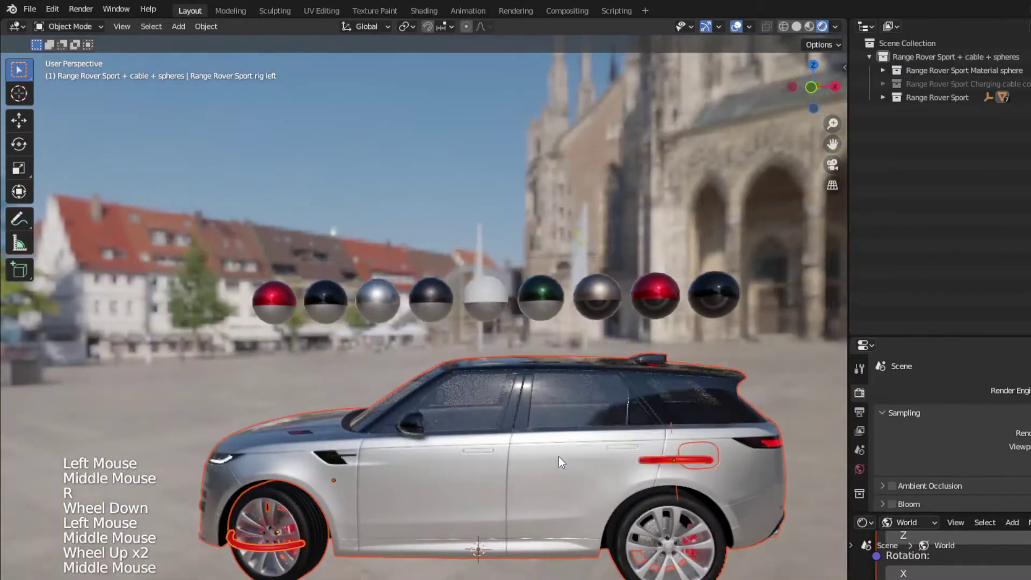
Step: Link the fourth sphere's dark grey metallic material onto the car and view it from the front
click(421, 237)
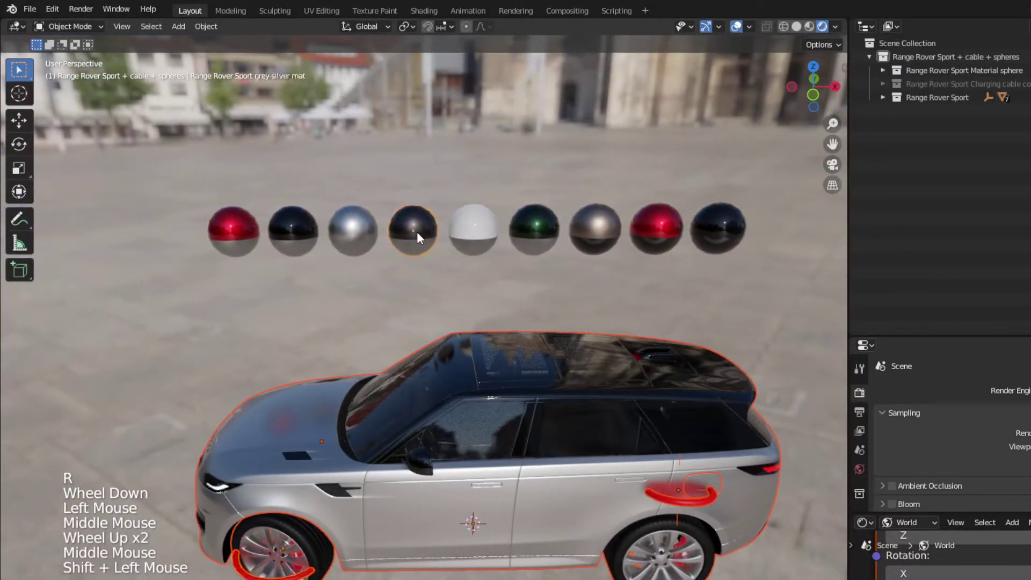
key(ctrl+l)
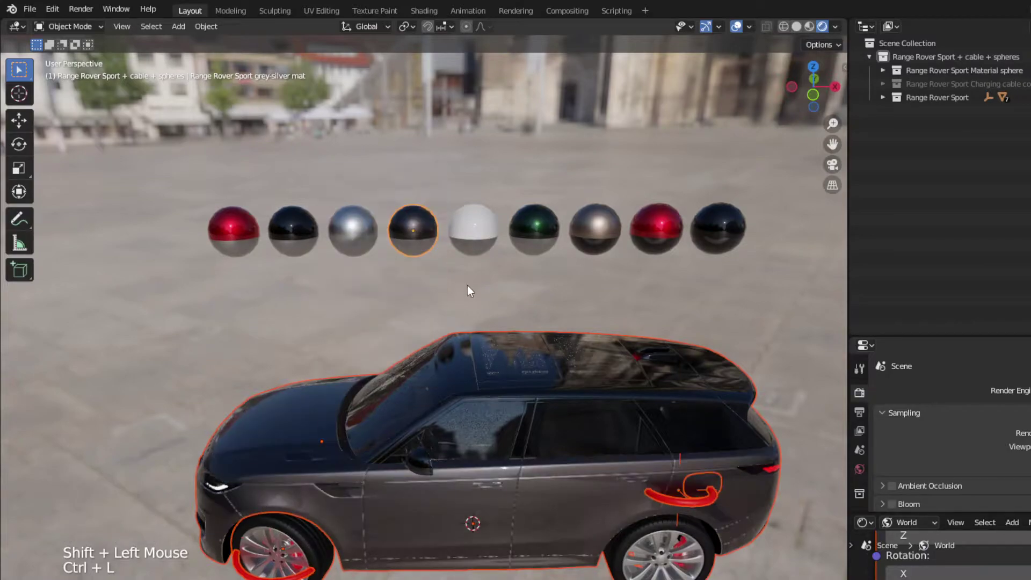
scroll(down, 3)
middle_click(497, 394)
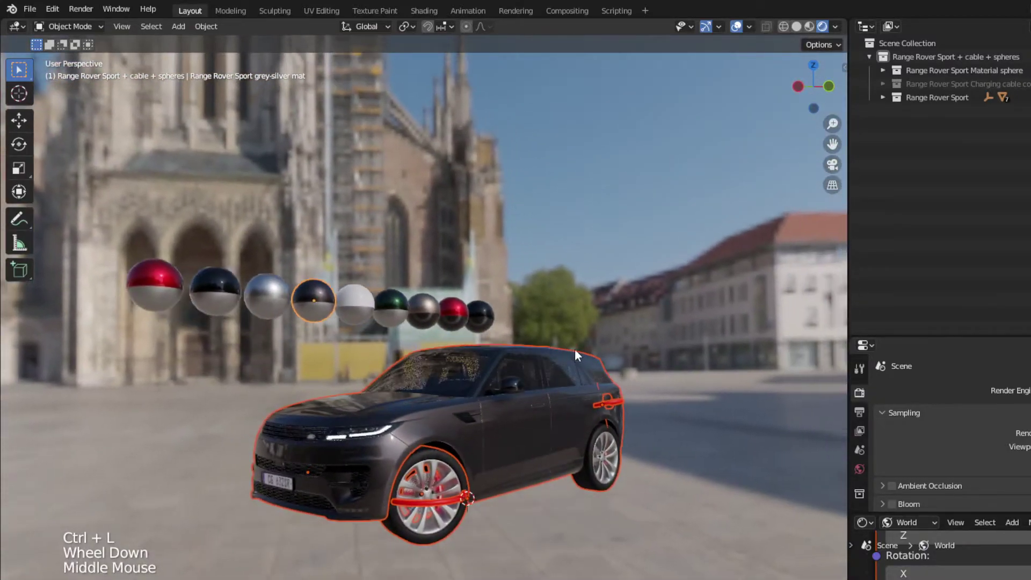
click(654, 340)
Step: Link the white sphere's material onto the car and view the white paint from the front
middle_click(601, 368)
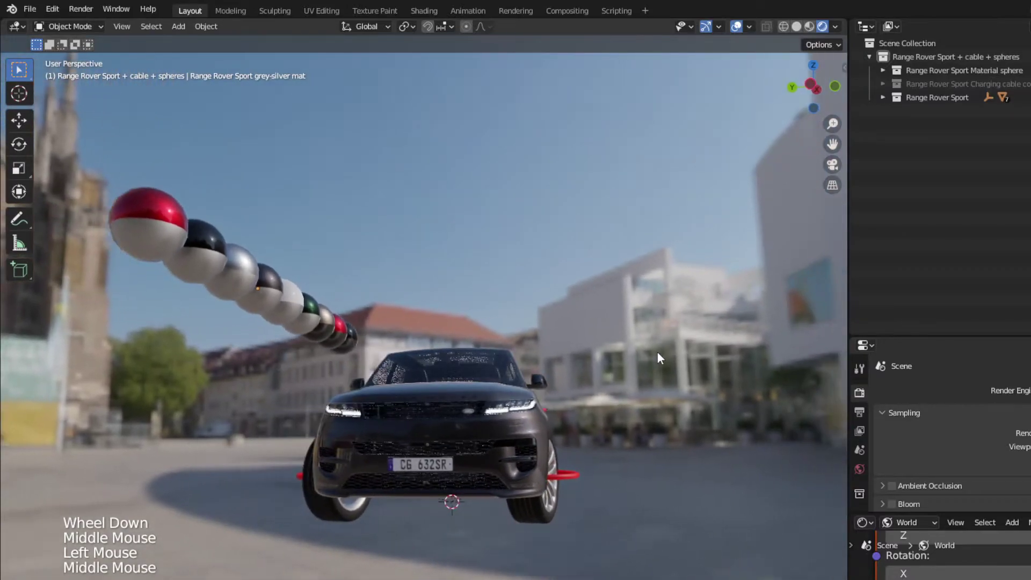
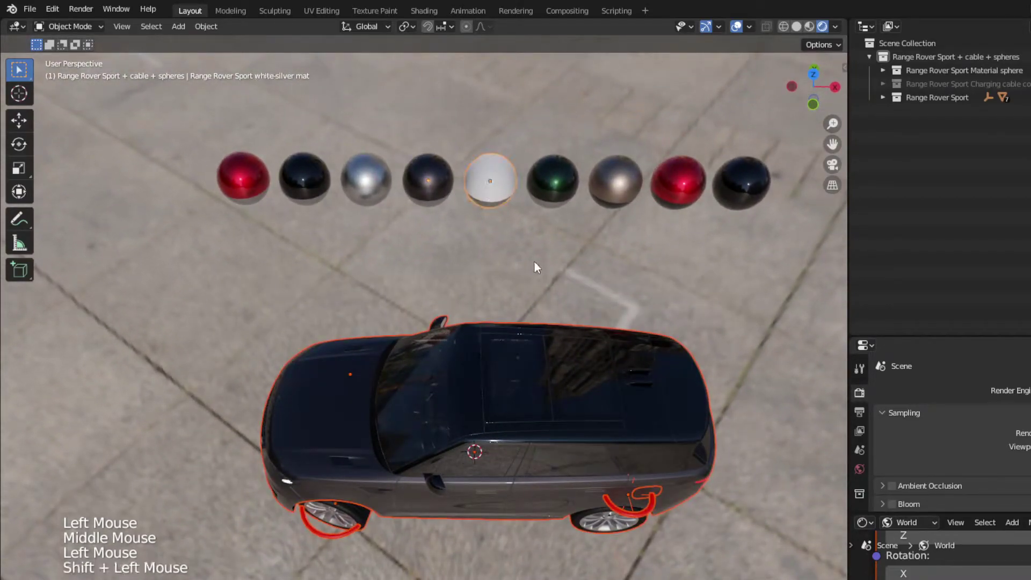
key(ctrl+l)
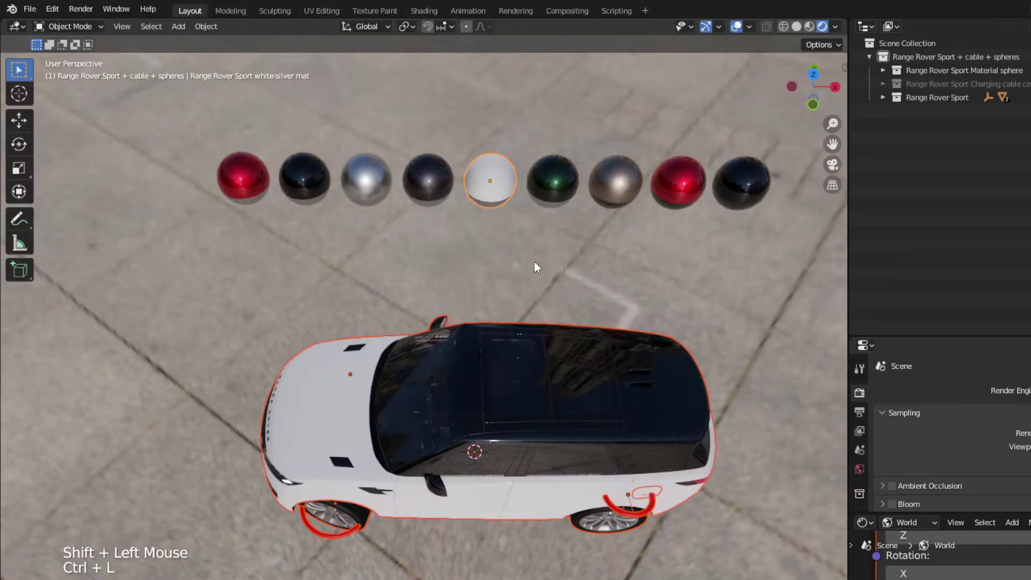
middle_click(521, 429)
click(400, 556)
scroll(up, 3)
scroll(down, 3)
middle_click(466, 509)
key(r)
Step: Orbit around the white car to inspect the rear, front, far side and black roof
middle_click(670, 486)
click(558, 452)
scroll(down, 3)
scroll(up, 3)
middle_click(610, 461)
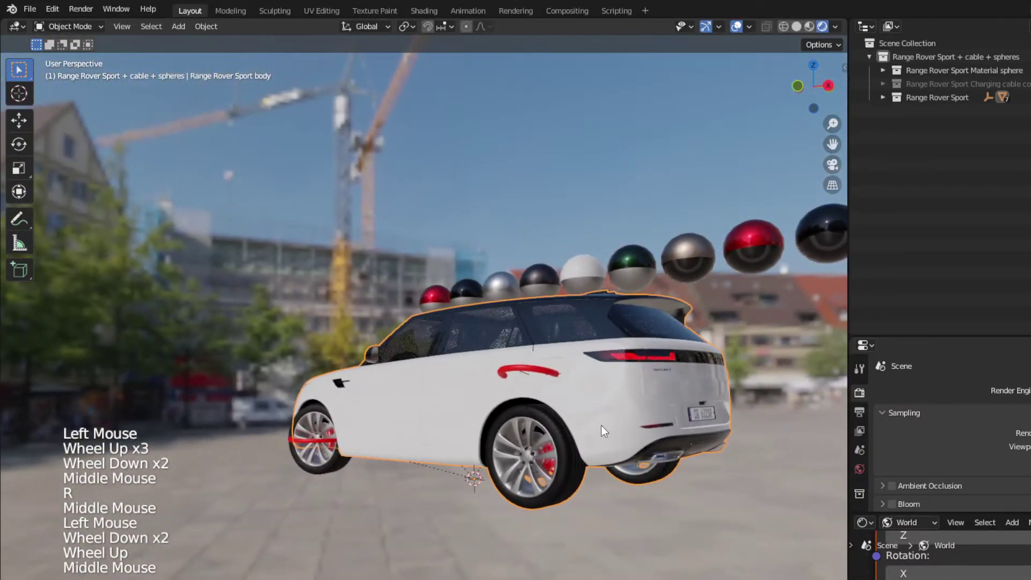
middle_click(637, 398)
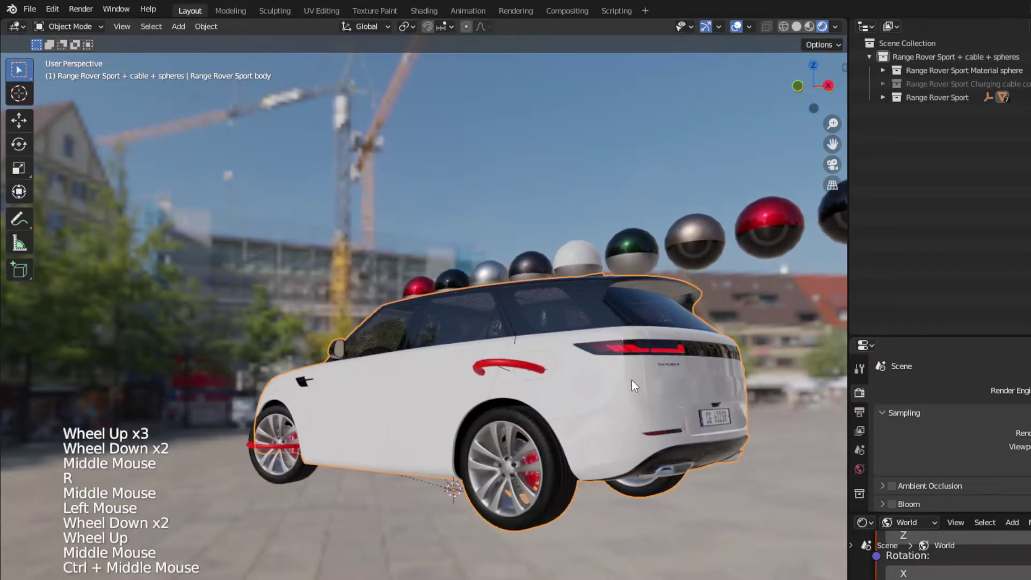
middle_click(517, 385)
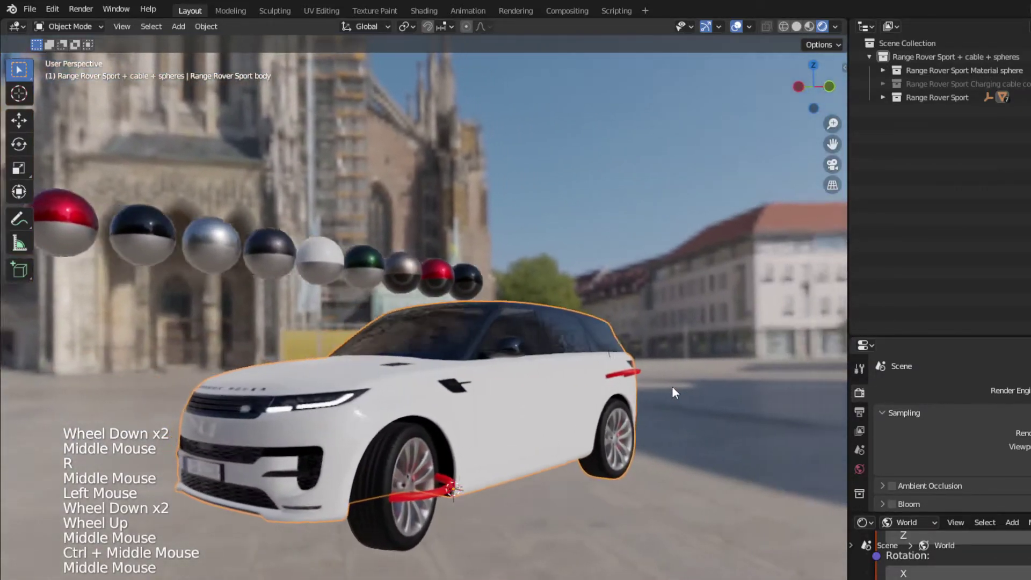
middle_click(518, 392)
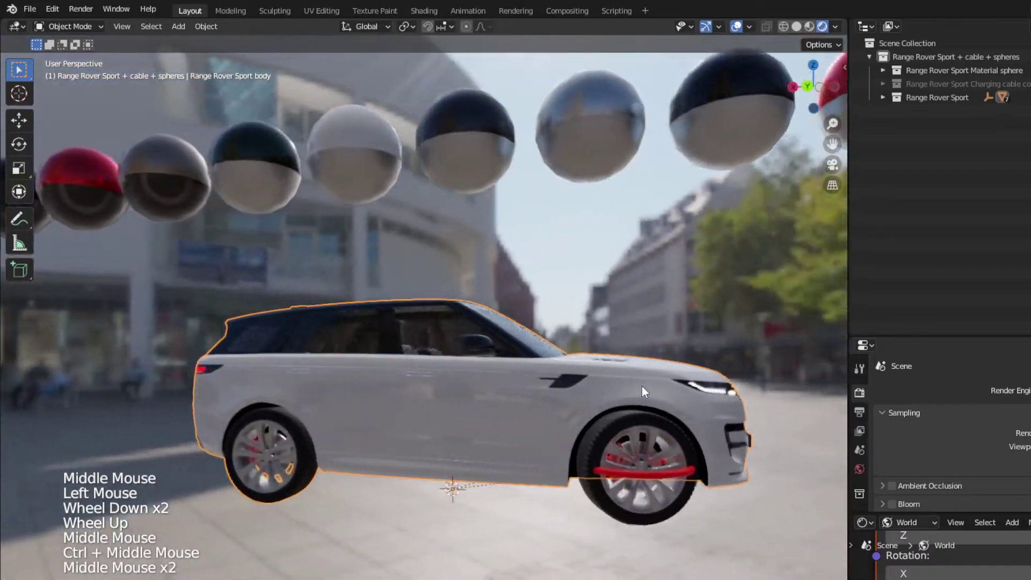
middle_click(482, 387)
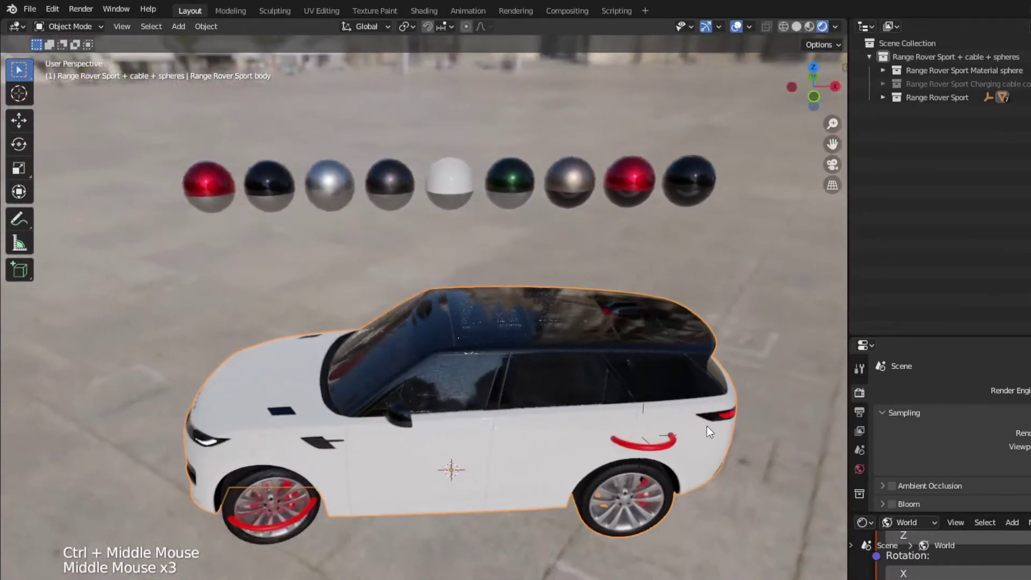
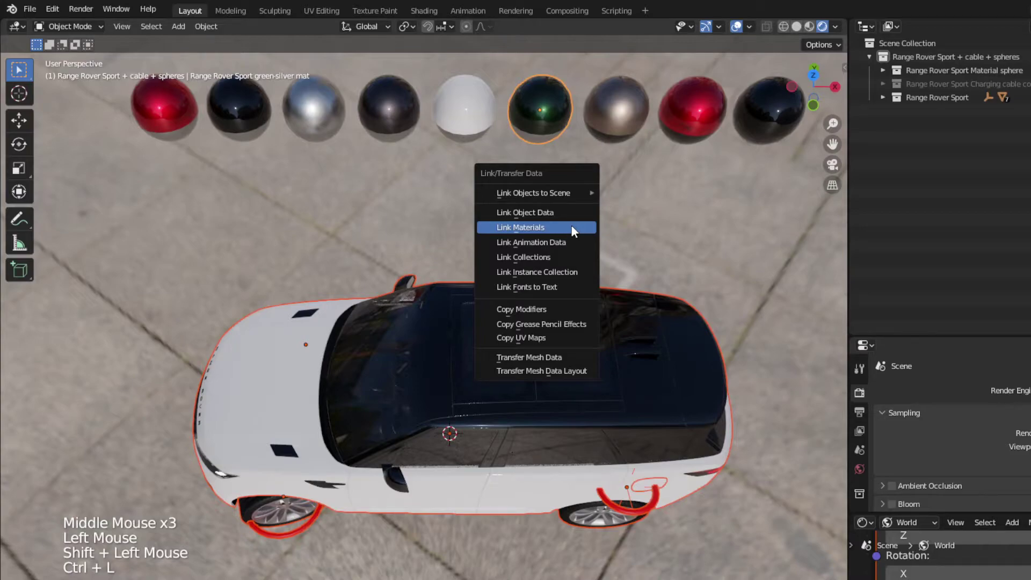
Step: Clear the selection and orbit the dark green car to view its side, rear and Union Jack roof
middle_click(514, 425)
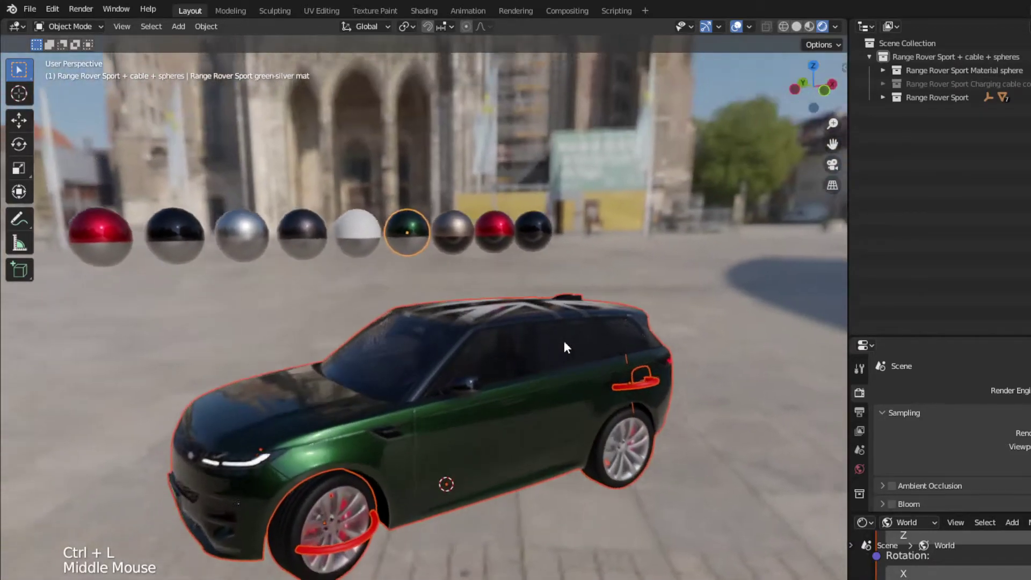
click(735, 301)
middle_click(730, 355)
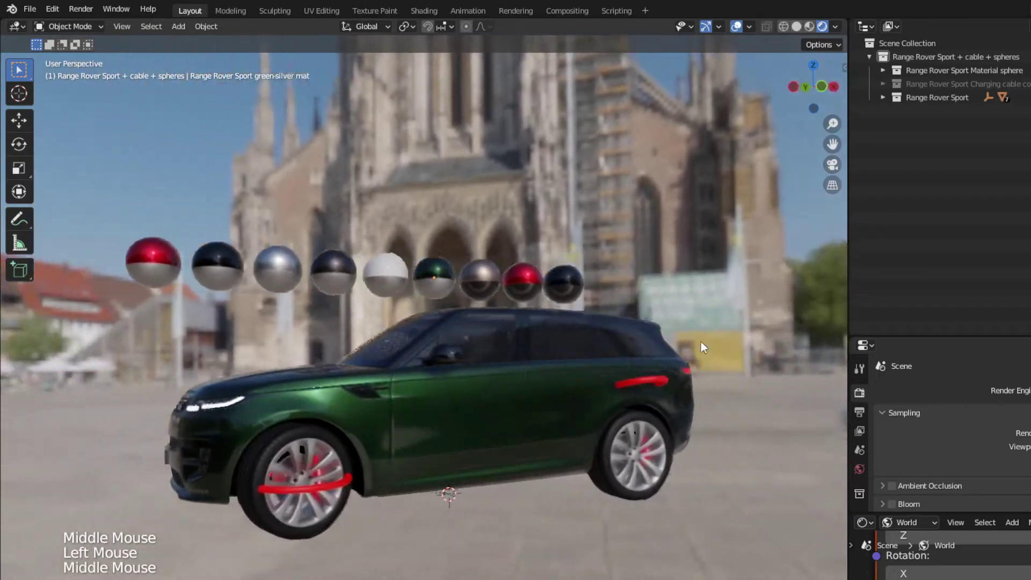
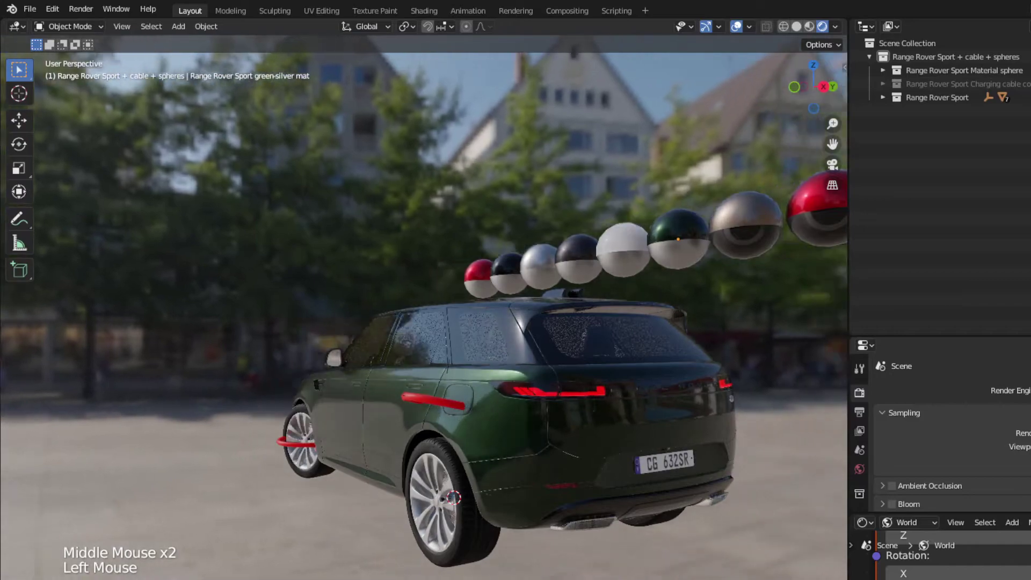
scroll(down, 3)
middle_click(485, 329)
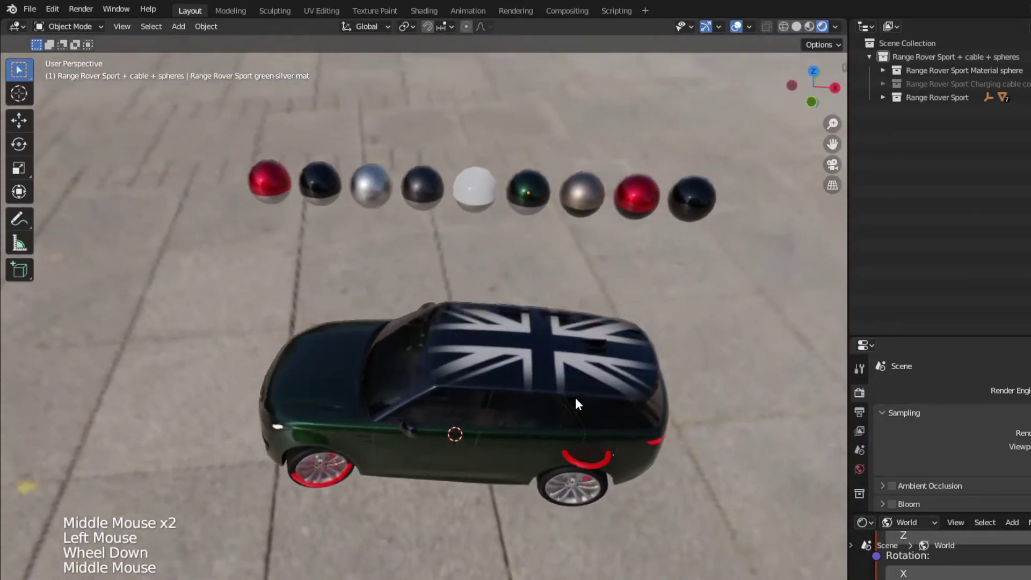
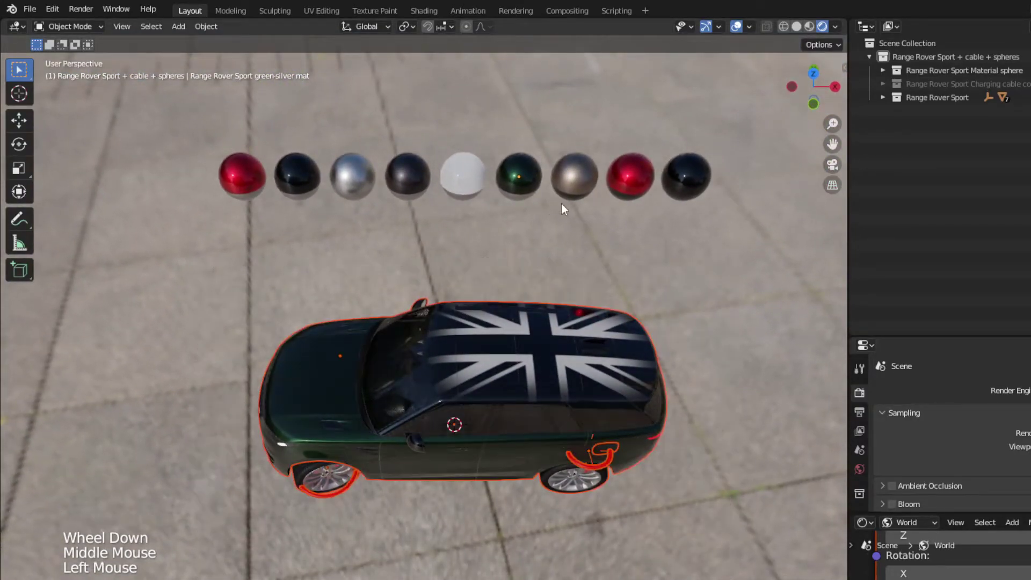
Step: Link the beige sphere's material onto the selected Range Rover via Ctrl+L Link Materials
click(579, 191)
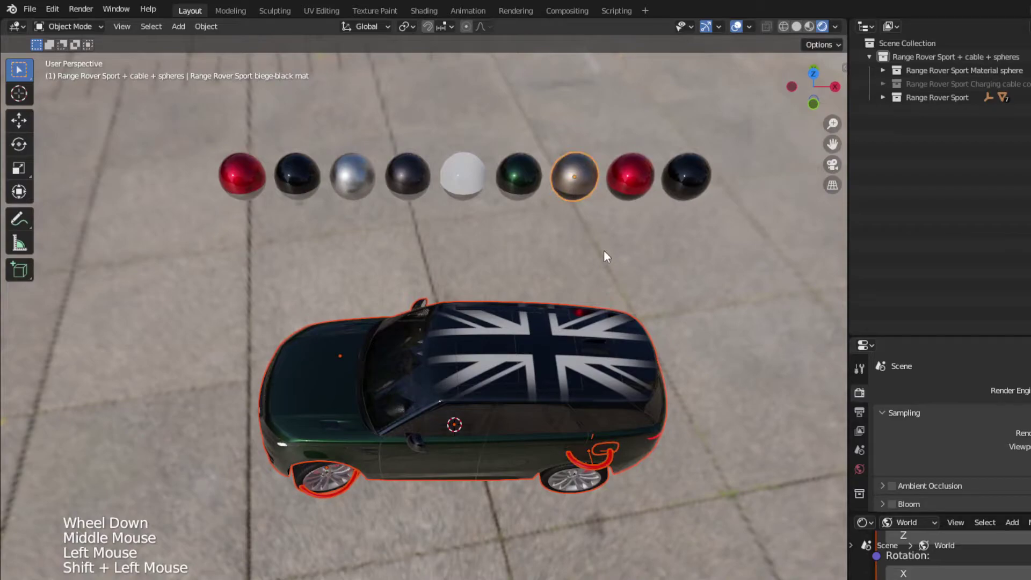
key(ctrl+l)
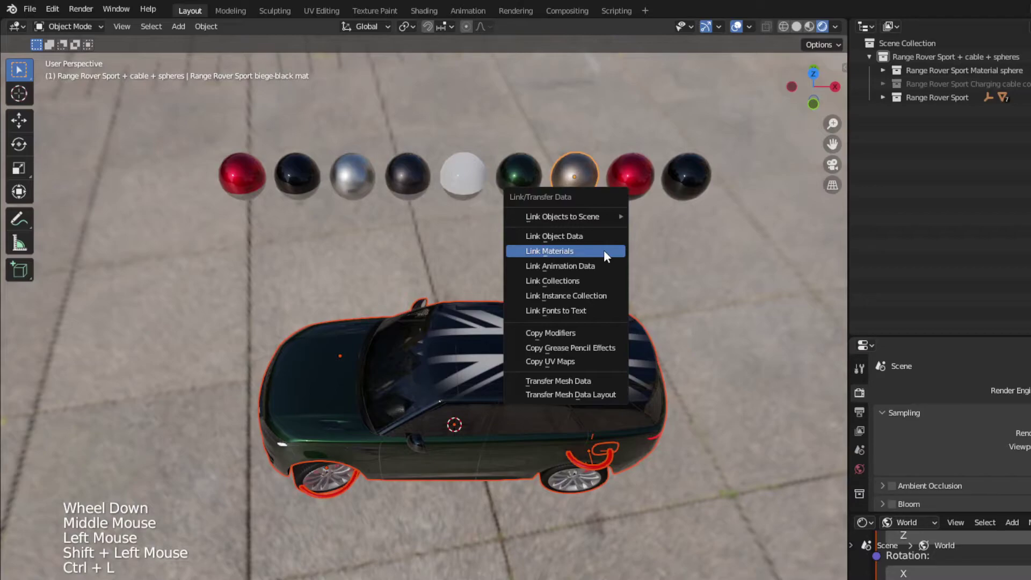
middle_click(525, 428)
click(655, 322)
Step: Orbit around the beige car with black roof, then reselect the car for the next repaint
middle_click(536, 374)
scroll(up, 3)
middle_click(579, 402)
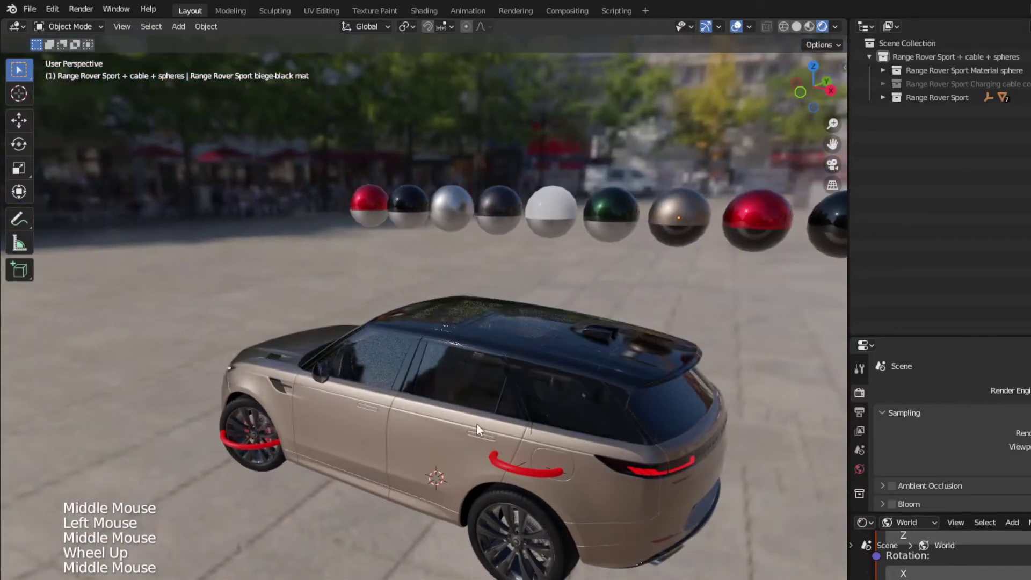
scroll(down, 3)
middle_click(503, 421)
click(633, 539)
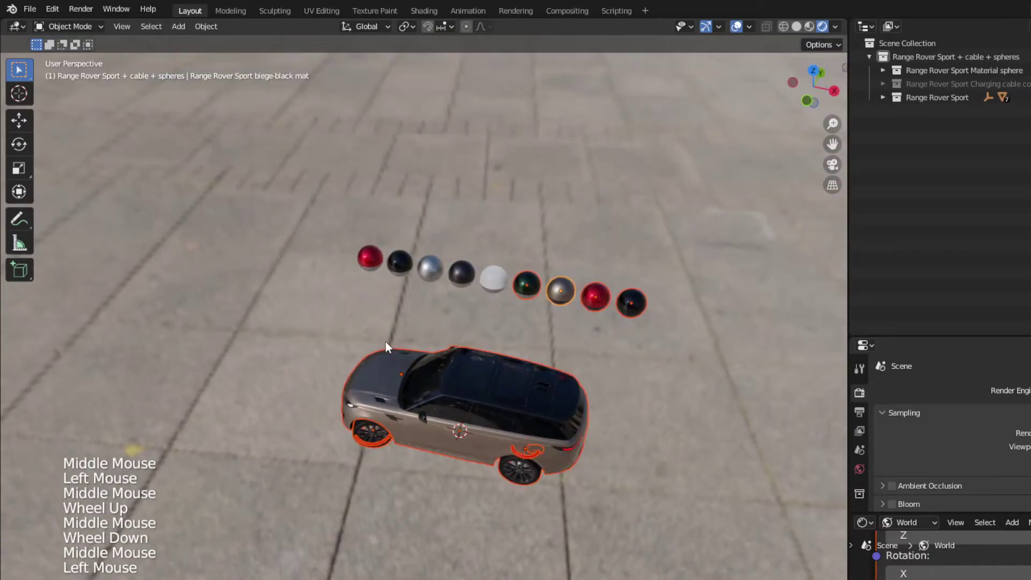
Step: Select the car with the red sphere and link the red metallic material onto it
middle_click(430, 357)
click(685, 531)
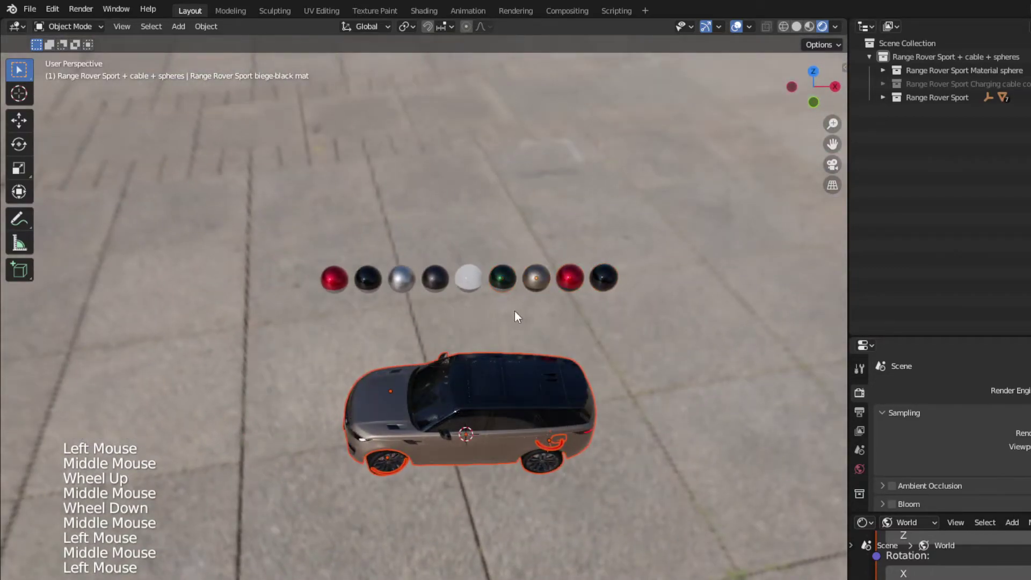
click(572, 285)
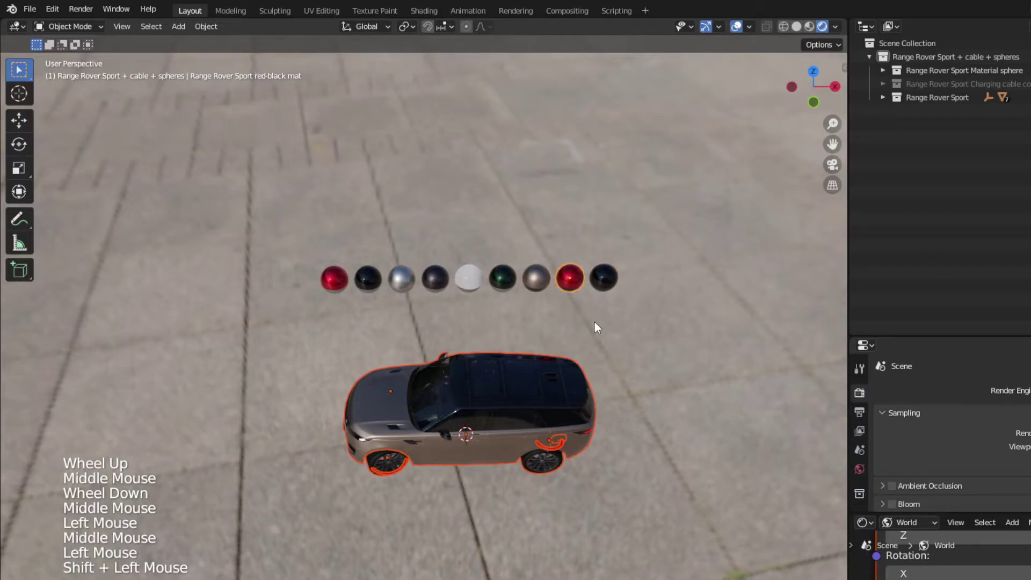
key(ctrl+l)
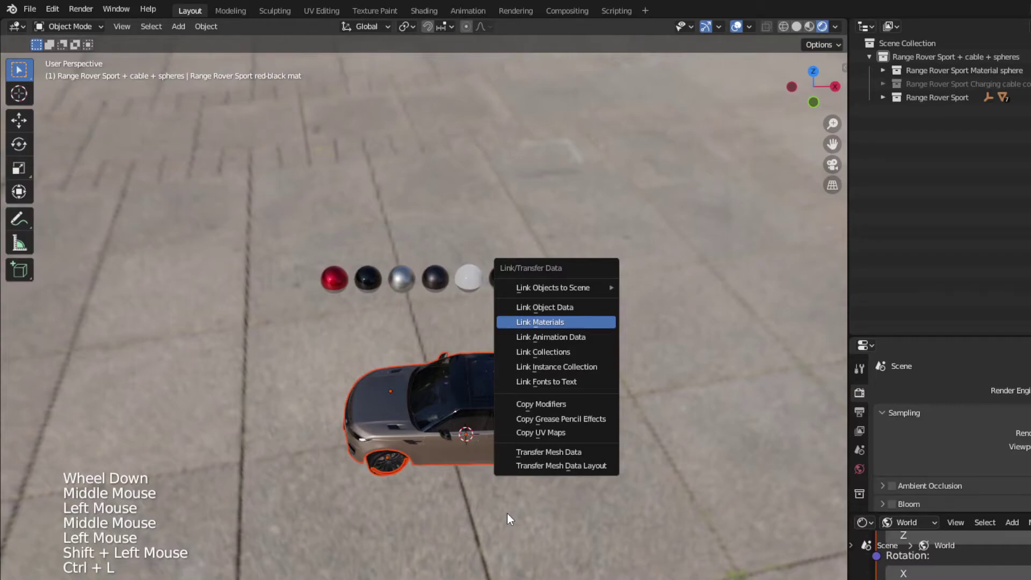
middle_click(515, 514)
click(635, 419)
Step: Zoom in on the red car's side and rear wheel arch, then pull back to the whole scene
scroll(up, 3)
middle_click(498, 411)
scroll(down, 3)
middle_click(547, 411)
scroll(up, 3)
scroll(down, 3)
scroll(up, 3)
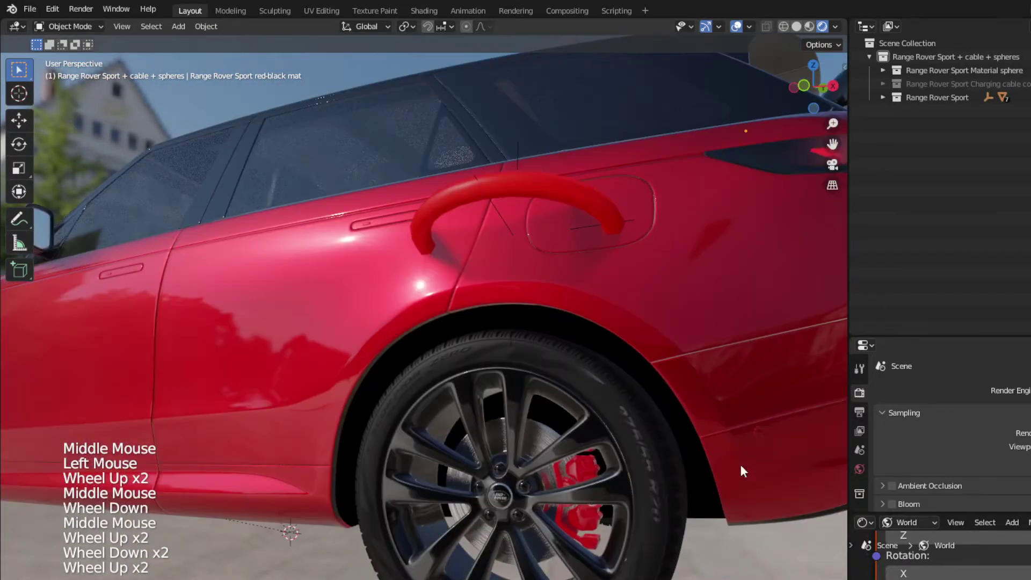
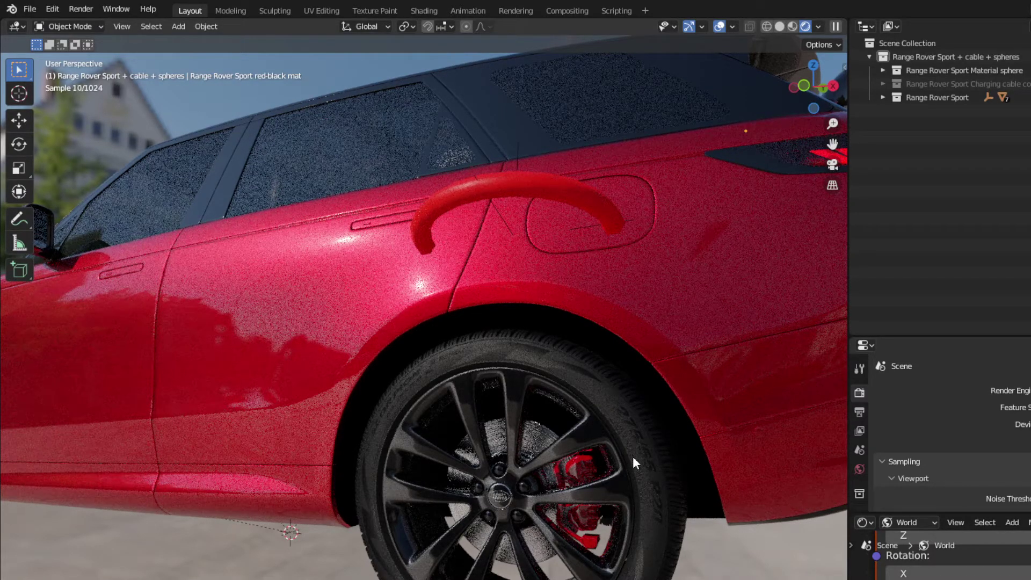
middle_click(636, 449)
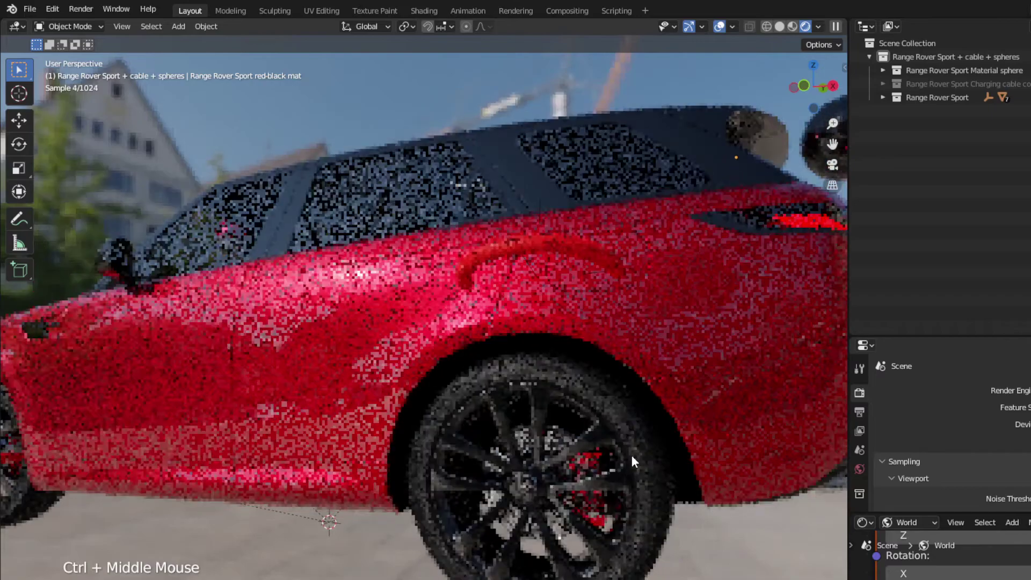
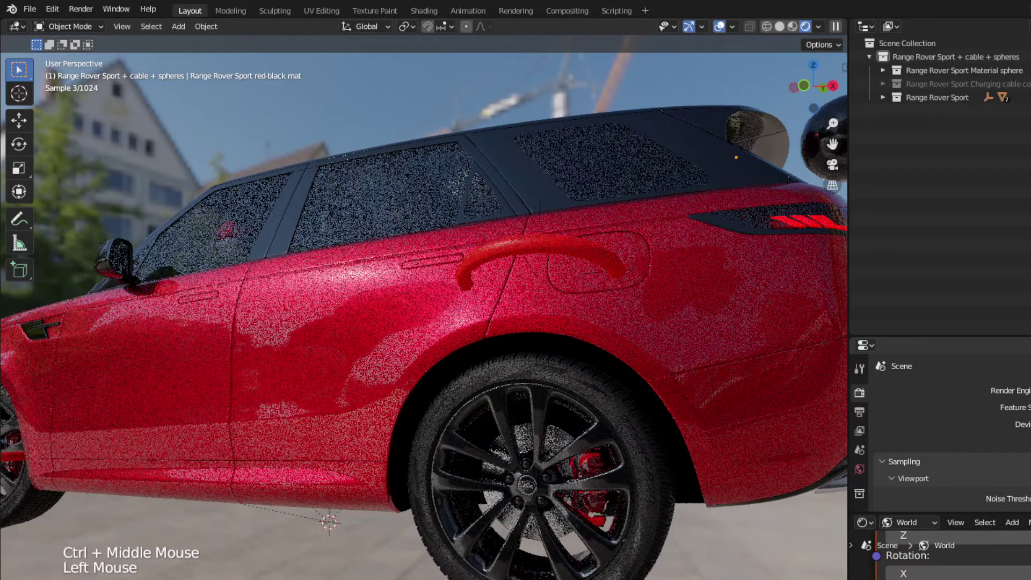
scroll(down, 3)
middle_click(543, 404)
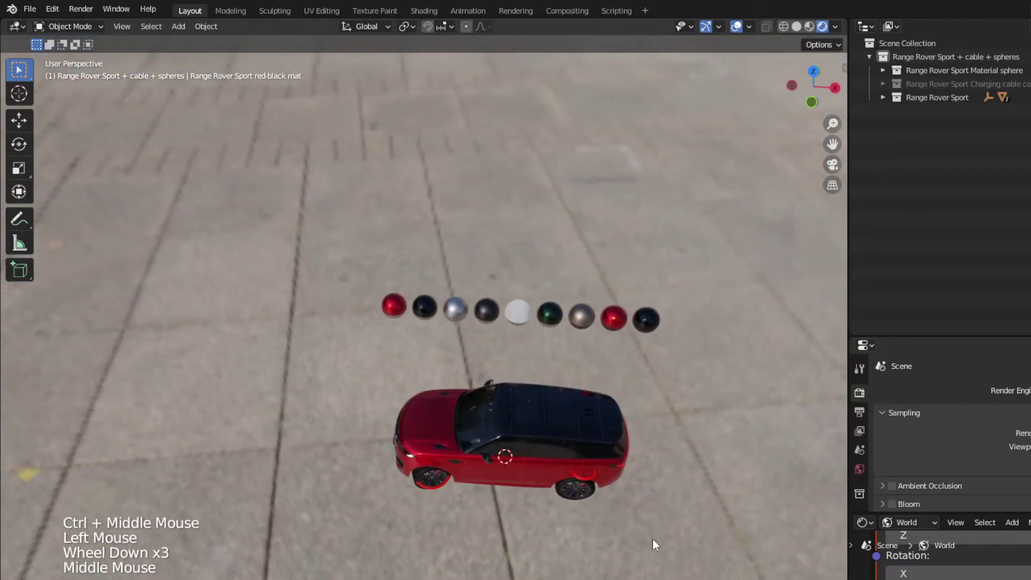
Step: Select the car with the last black sphere and link the glossy black material onto it
click(658, 553)
scroll(up, 3)
click(676, 322)
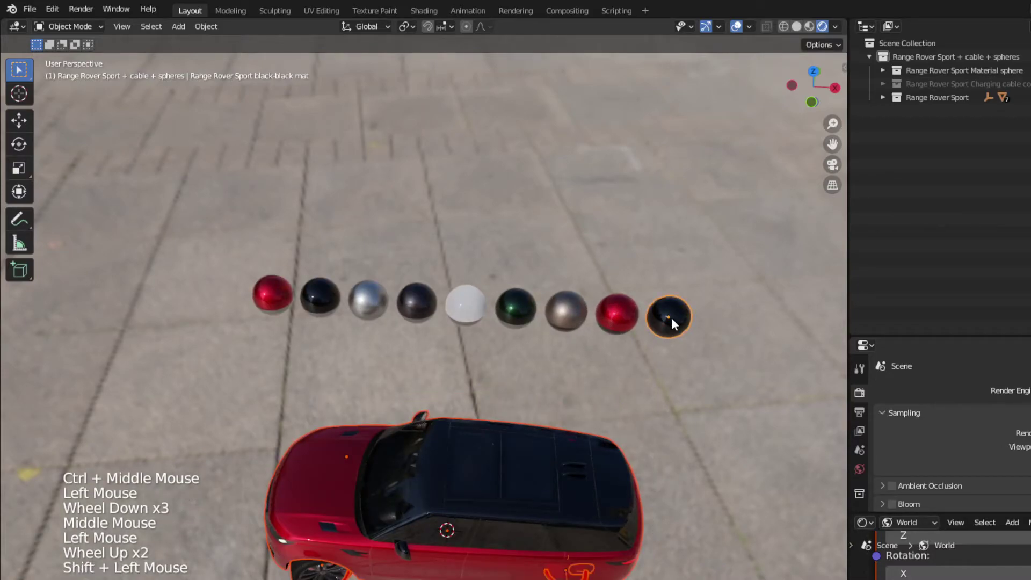
key(ctrl+l)
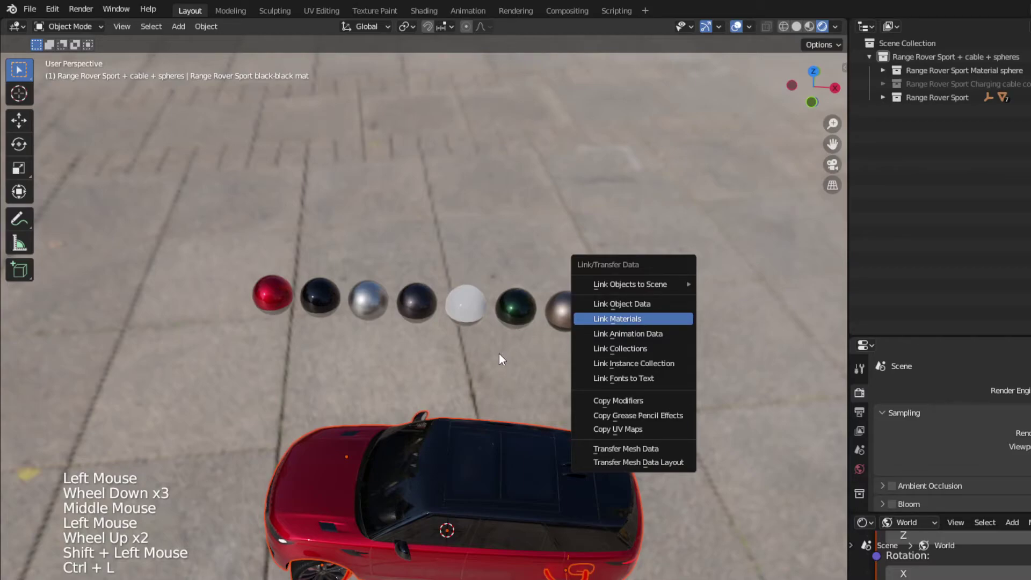
middle_click(543, 493)
click(550, 466)
Step: Orbit to view the all-black Range Rover standing in the street
scroll(down, 3)
scroll(up, 3)
middle_click(571, 454)
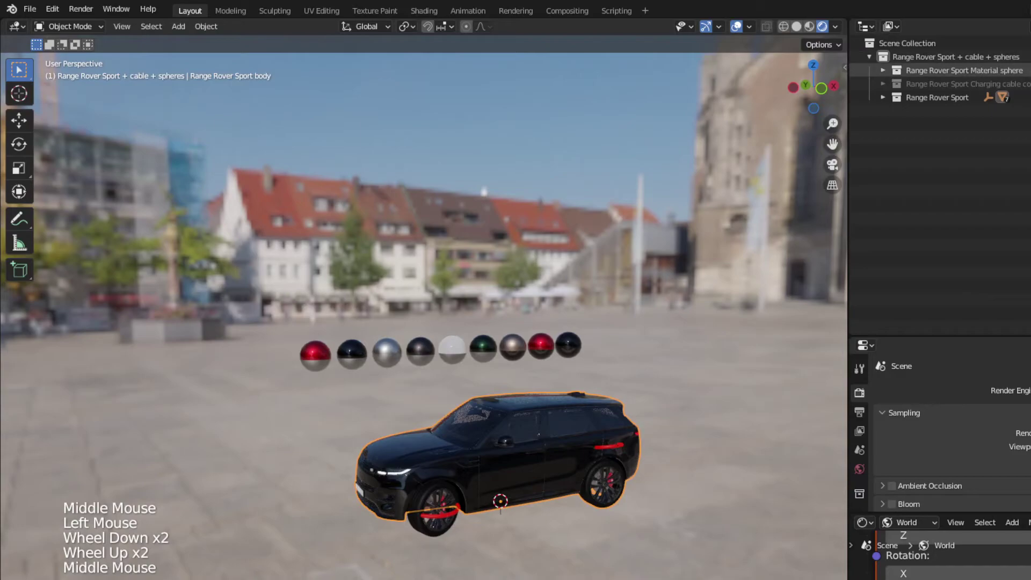
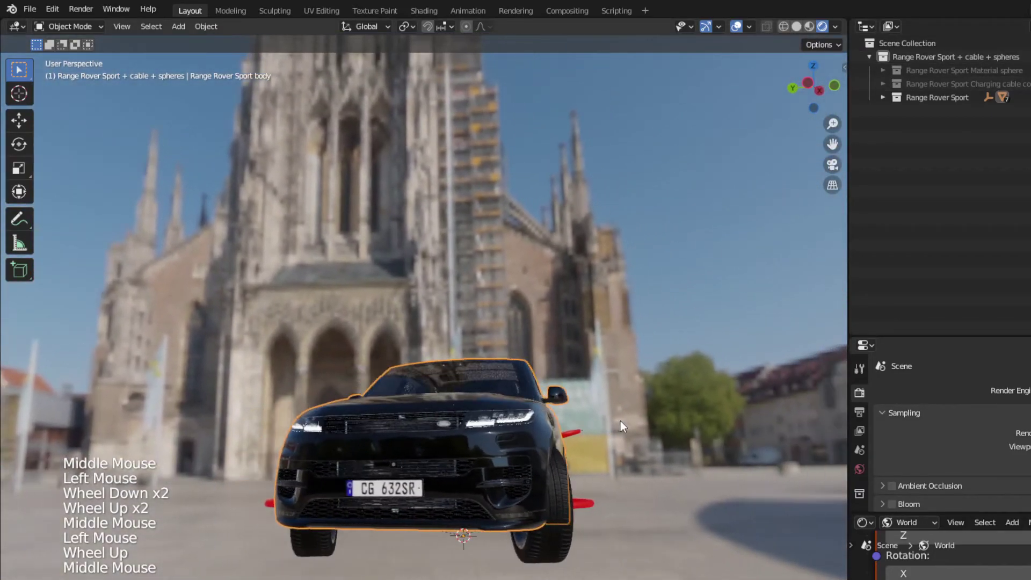
Step: Orbit the black Range Rover around its front, sides and rear in the town square
middle_click(617, 436)
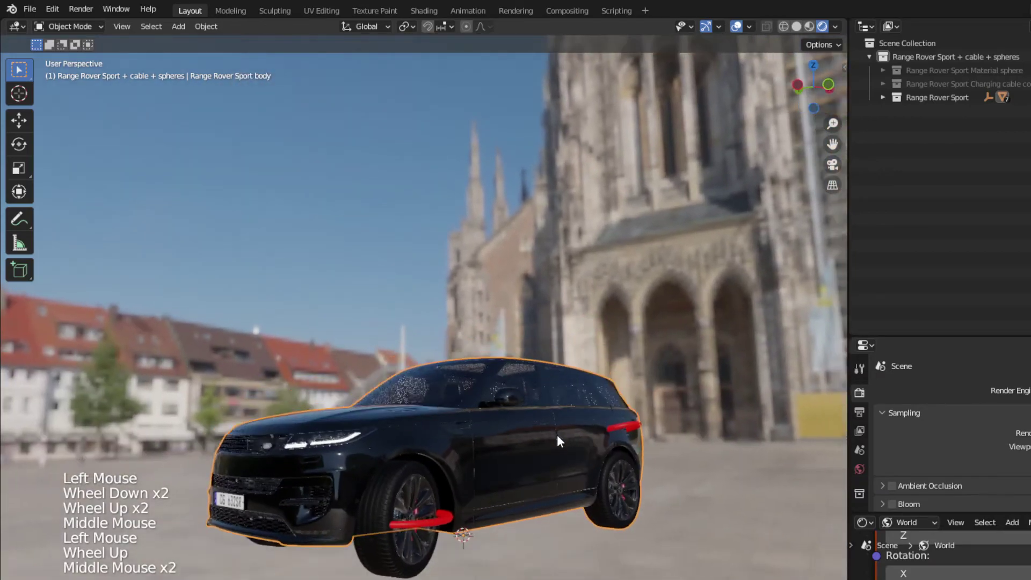
middle_click(566, 443)
middle_click(568, 447)
middle_click(502, 456)
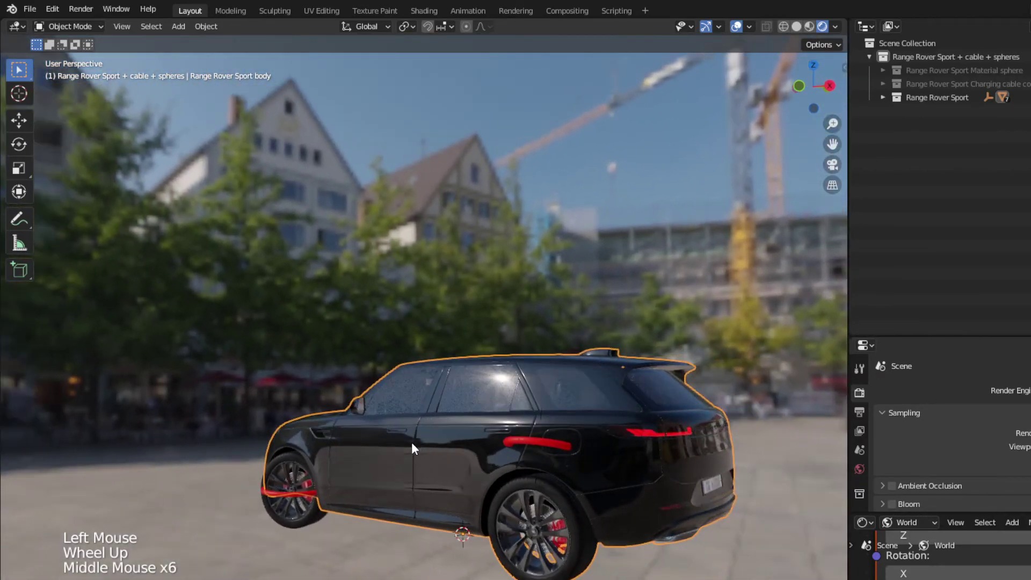
middle_click(304, 464)
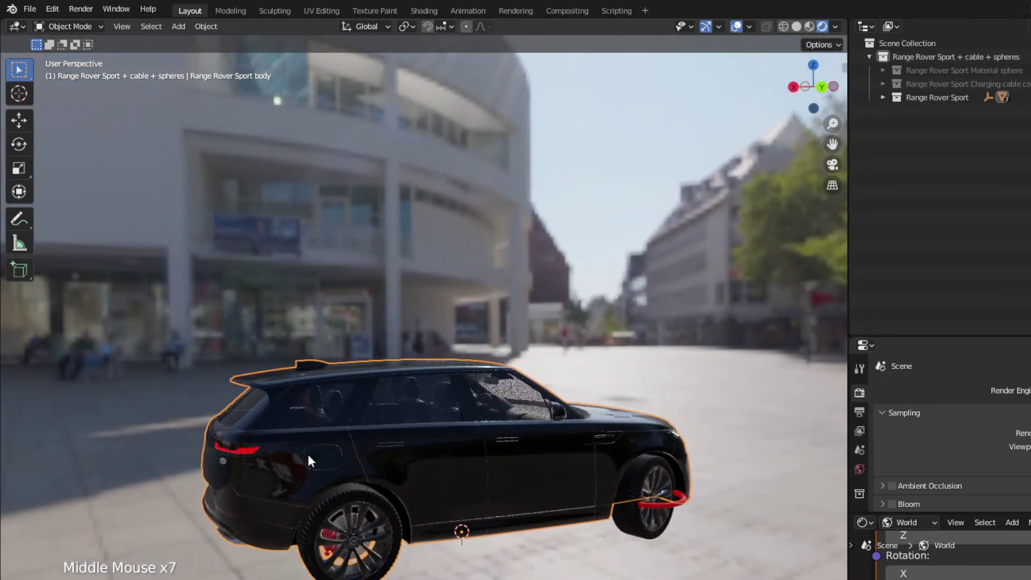
middle_click(484, 467)
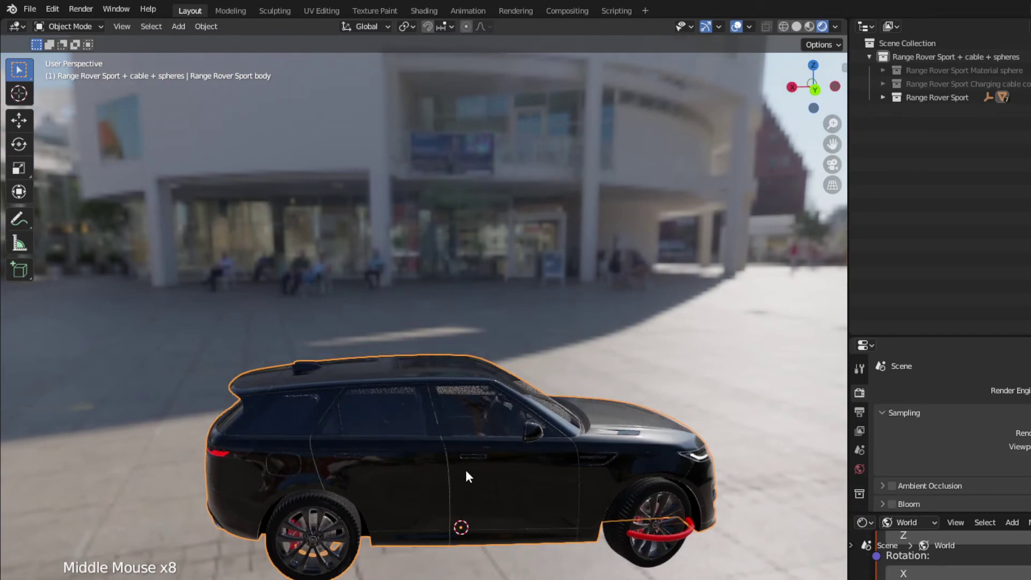
middle_click(558, 475)
middle_click(500, 468)
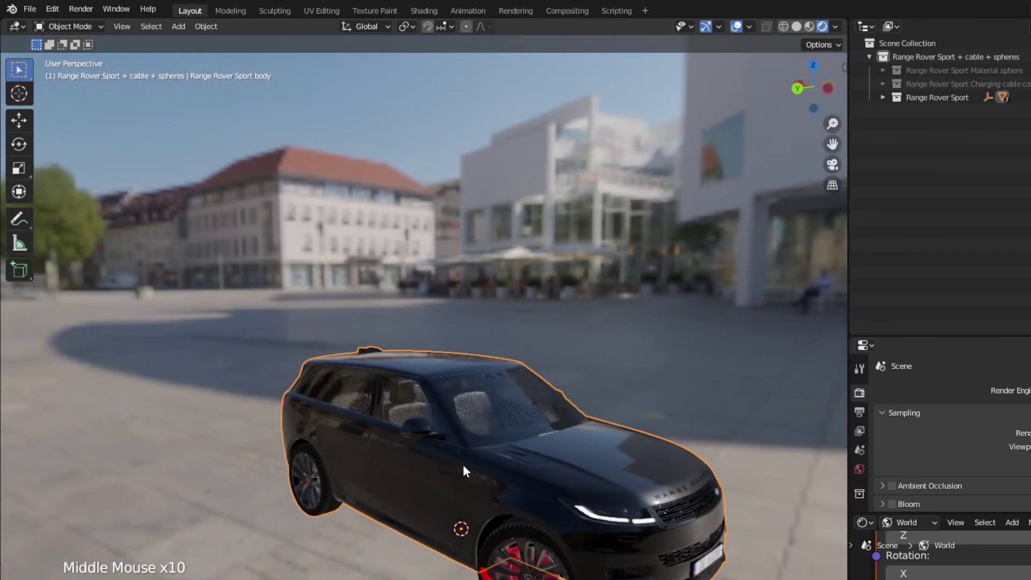